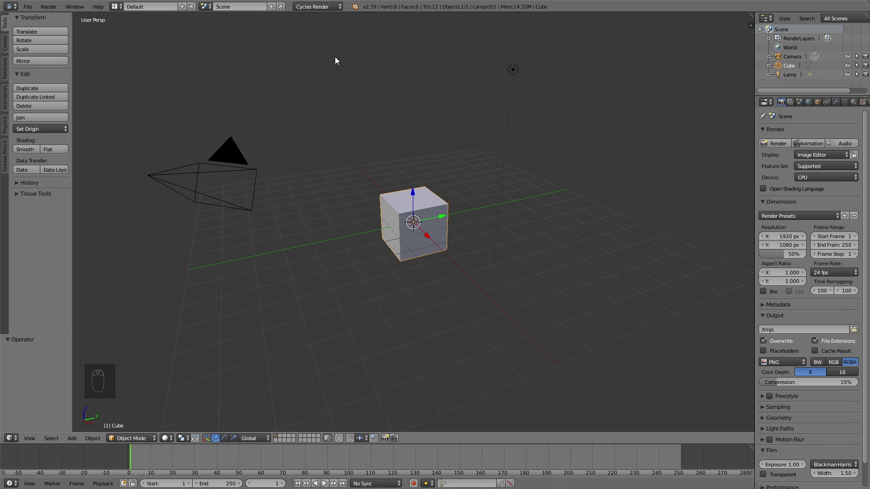
# Delete the cube and add a plane scaled 1.8 on X and rotated 90° on Y to stand upright.
pyautogui.press('x')
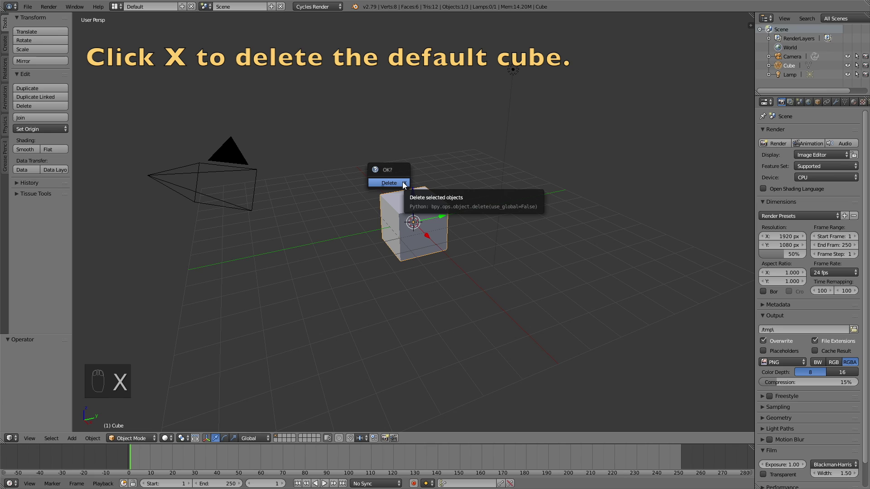
pyautogui.press('shift+a')
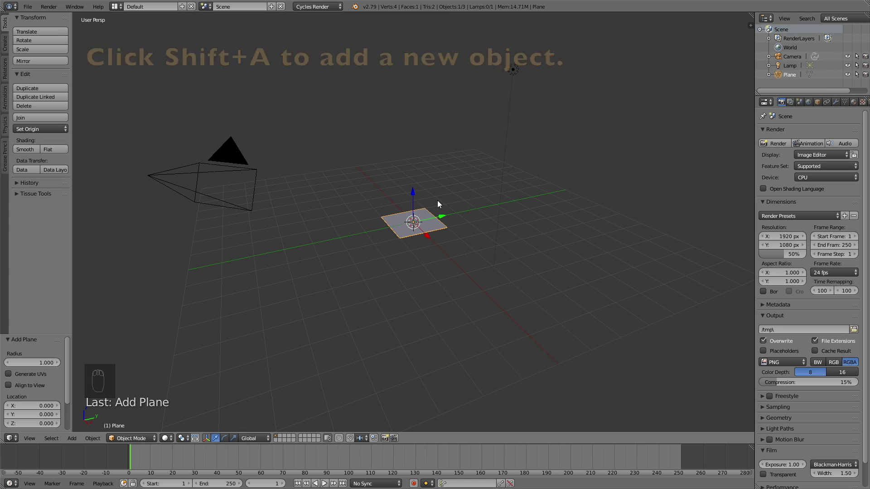
pyautogui.press('s')
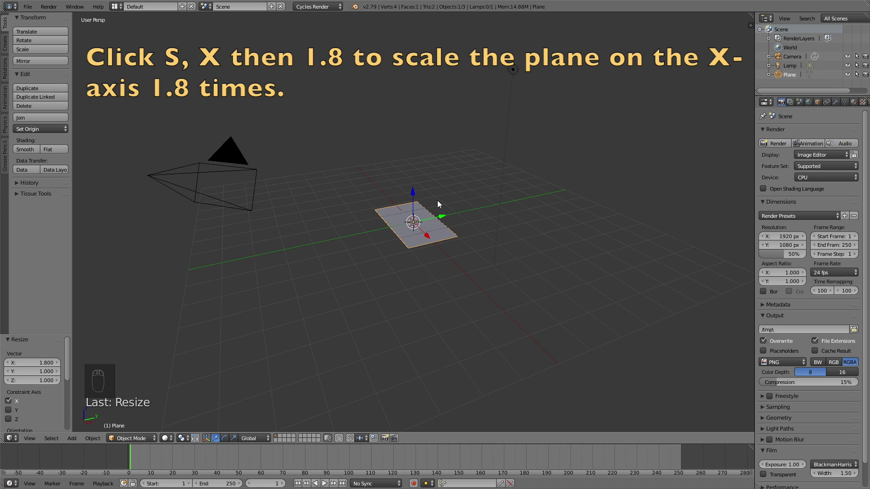
pyautogui.press('r')
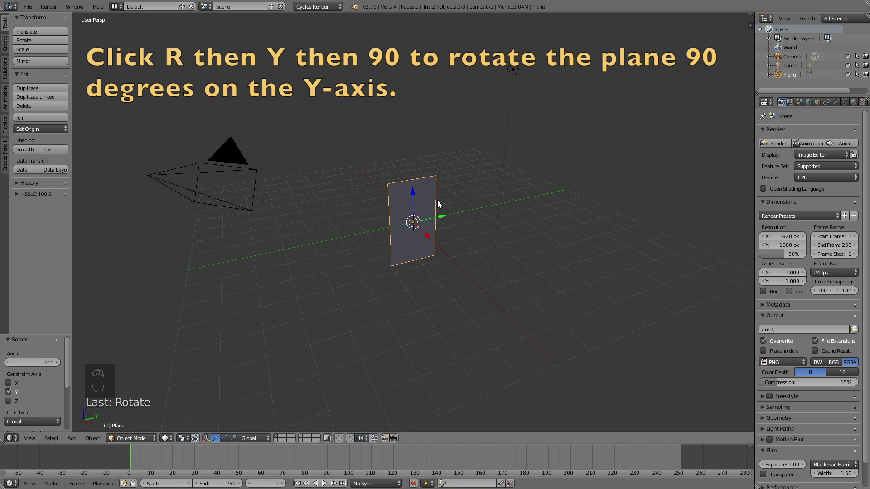
pyautogui.moveTo(438, 205); pyautogui.dragTo(242, 323)
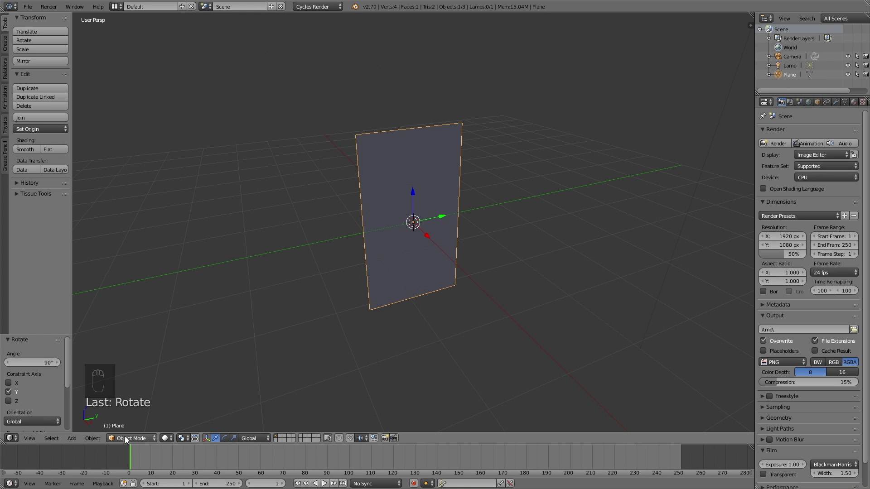
pyautogui.moveTo(127, 438); pyautogui.dragTo(400, 166)
# Subdivide the plane finely, assign its top-row vertices to a vertex group, and return to Object Mode.
pyautogui.press('w')
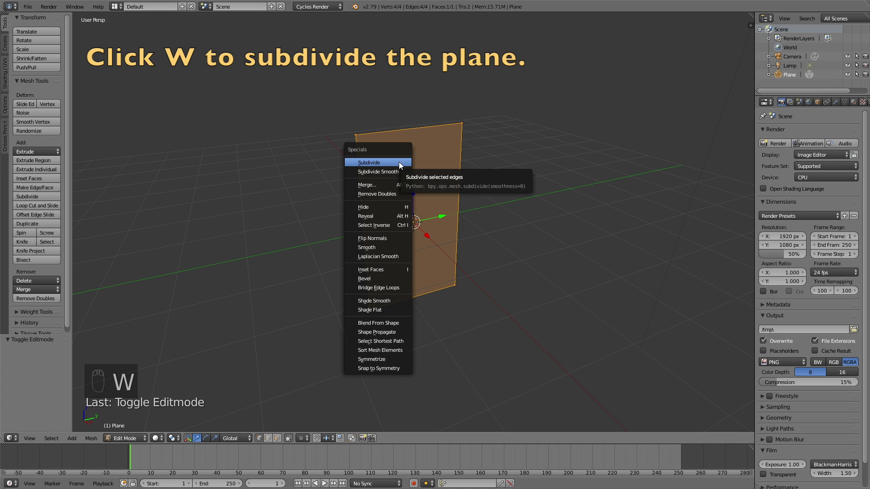
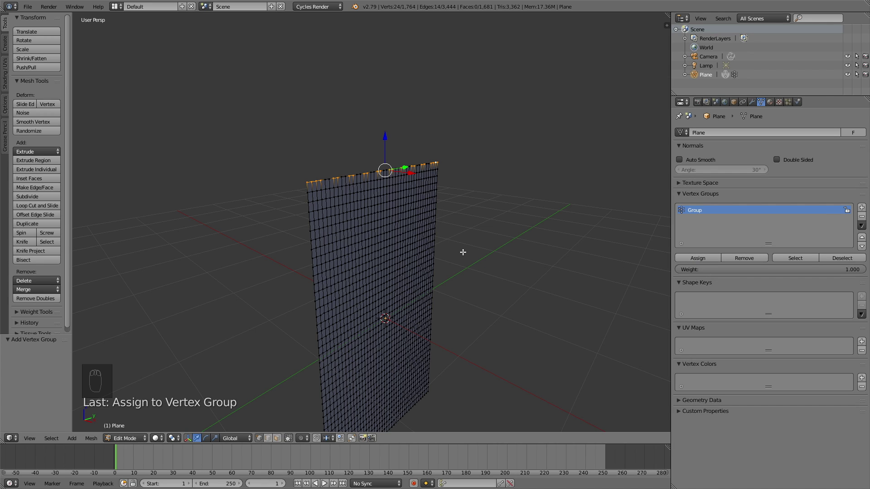
pyautogui.press('Tab')
# Add a wind force field beside the plane, turned to face it and moved along one axis.
pyautogui.moveTo(454, 238); pyautogui.dragTo(392, 255)
pyautogui.press('shift+a')
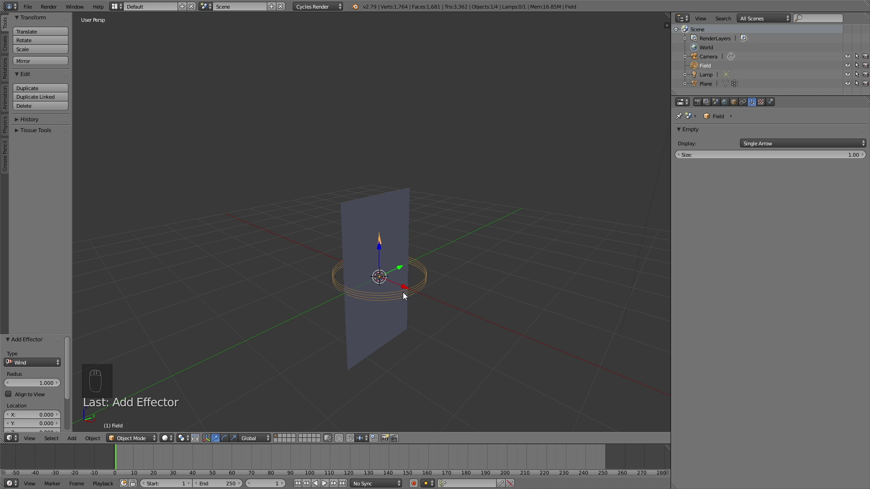
pyautogui.press('g')
pyautogui.moveTo(639, 279); pyautogui.dragTo(594, 298)
pyautogui.press('r')
pyautogui.press('r')
pyautogui.click(501, 295)
pyautogui.press('g')
pyautogui.moveTo(563, 304); pyautogui.dragTo(524, 279)
# Set the wind field's strength to 30 and noise to 3, then select the plane.
pyautogui.click(524, 279)
pyautogui.moveTo(524, 279); pyautogui.dragTo(772, 100)
pyautogui.click(773, 103)
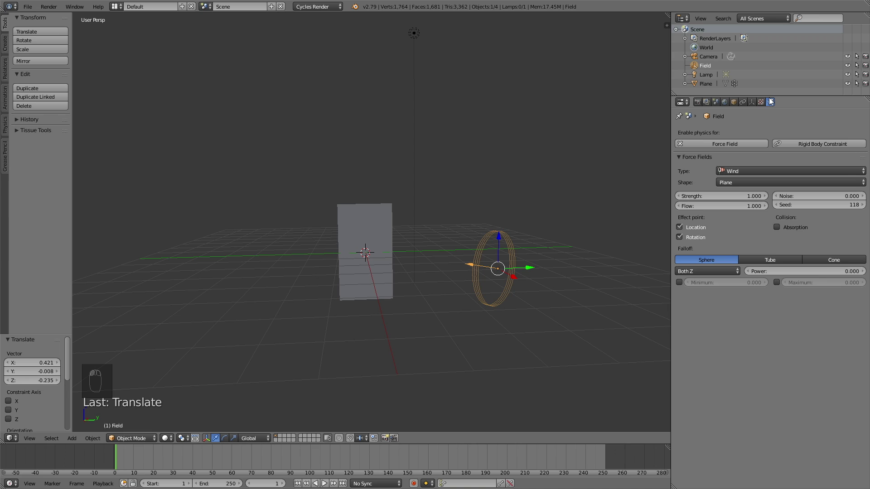
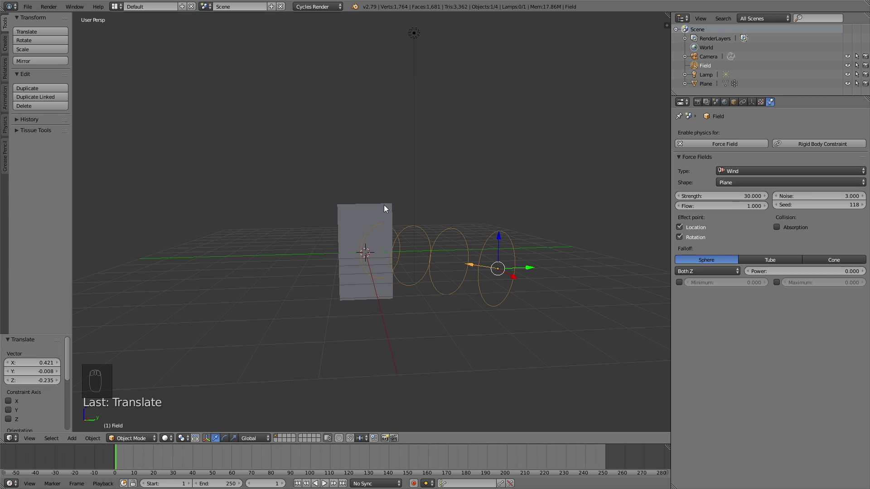
pyautogui.moveTo(387, 207); pyautogui.dragTo(775, 194)
# Give the plane Silk cloth physics with mass 3 and bending 25, pinned by its top vertex group.
pyautogui.click(775, 193)
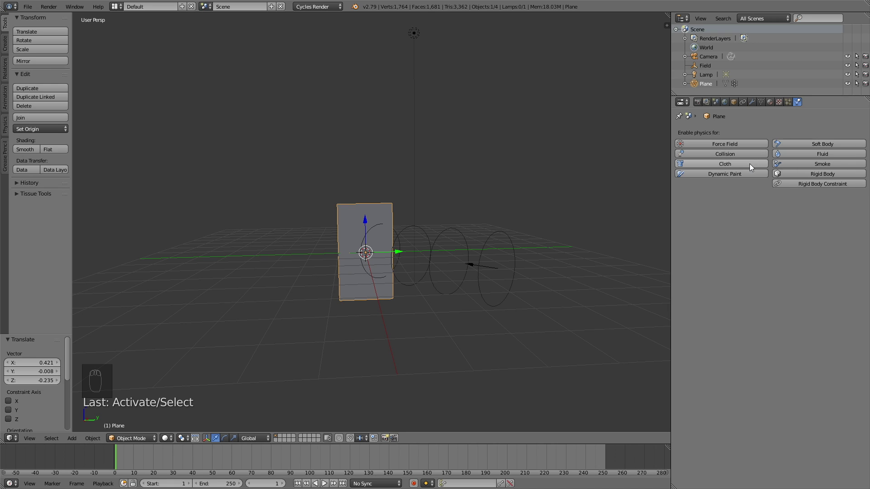
pyautogui.moveTo(753, 166); pyautogui.dragTo(697, 221)
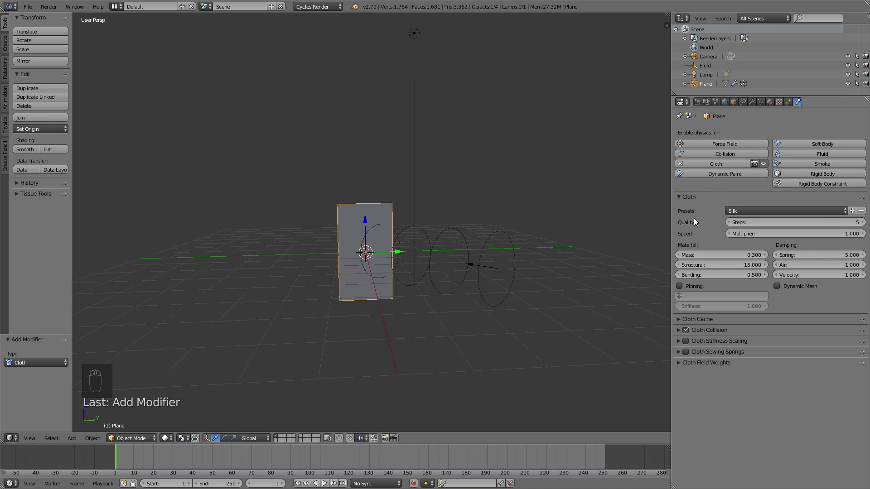
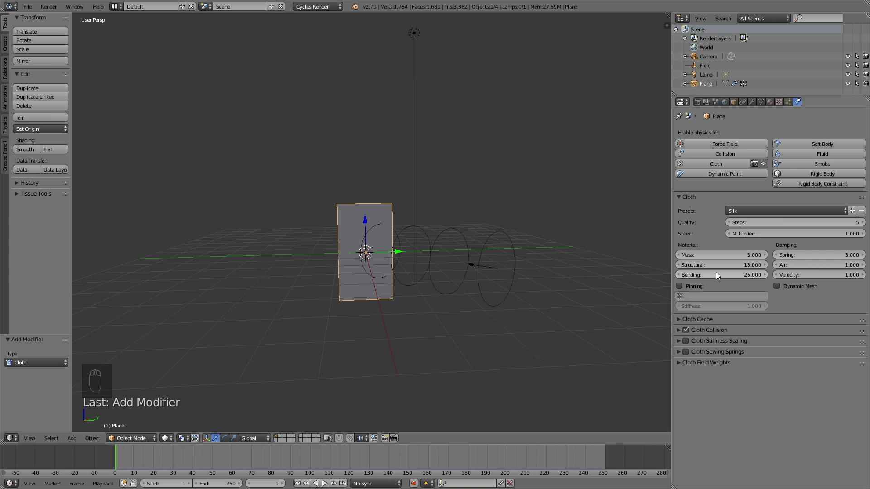
pyautogui.moveTo(682, 290); pyautogui.dragTo(436, 425)
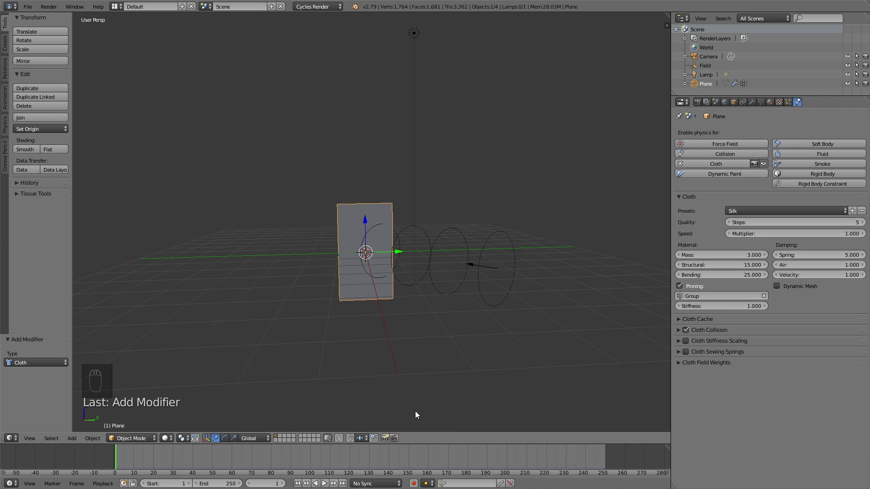
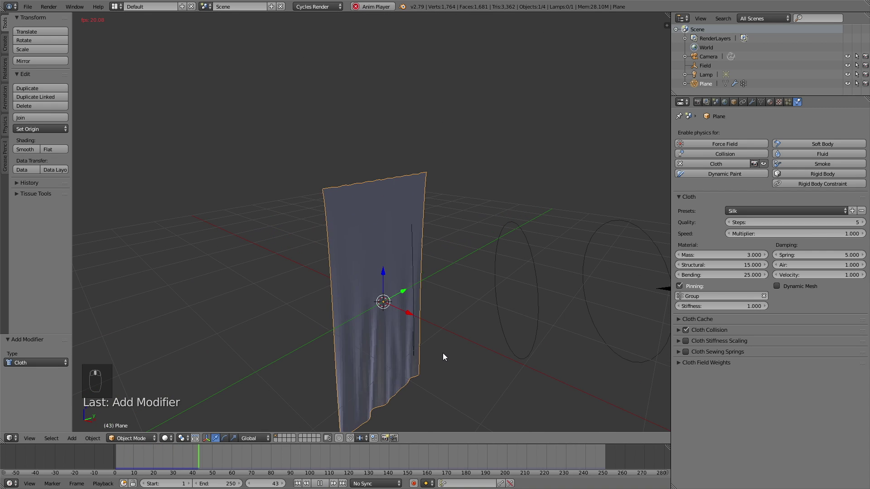
pyautogui.moveTo(443, 362); pyautogui.dragTo(348, 473)
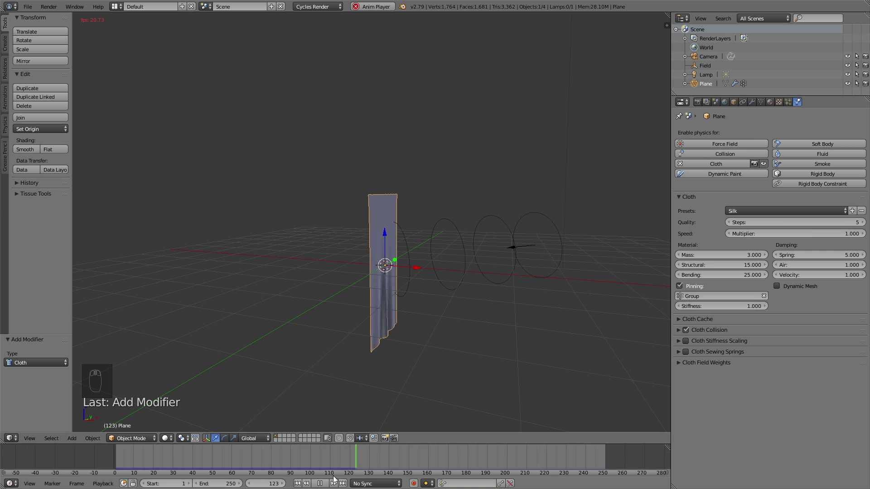
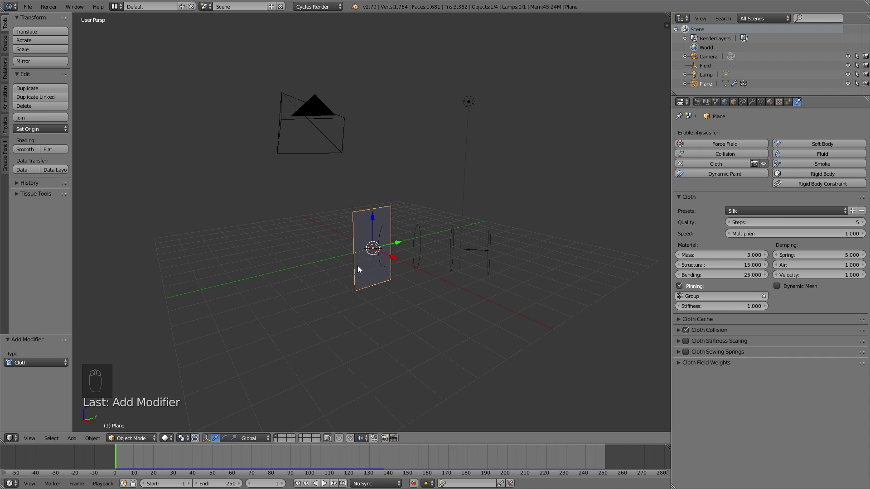
# Add a second plane rotated 90° on Y, moved along X and scaled up into a large wall.
pyautogui.moveTo(354, 266); pyautogui.dragTo(372, 229)
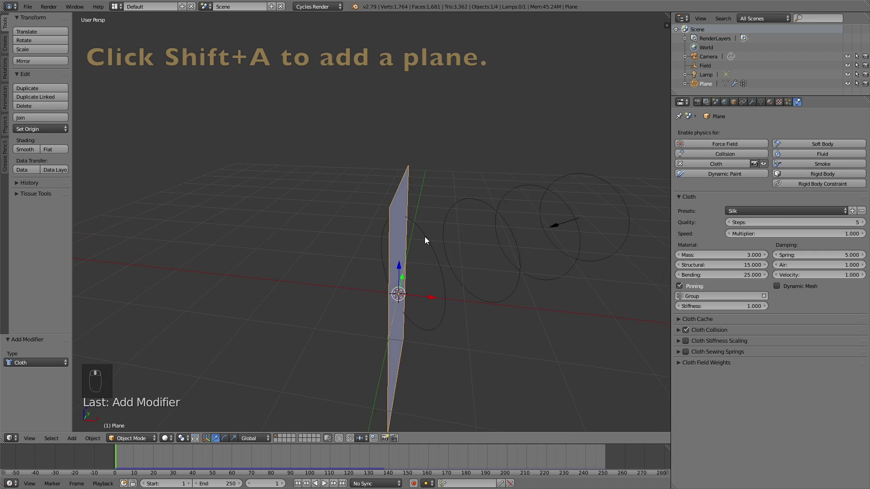
pyautogui.press('shift+a')
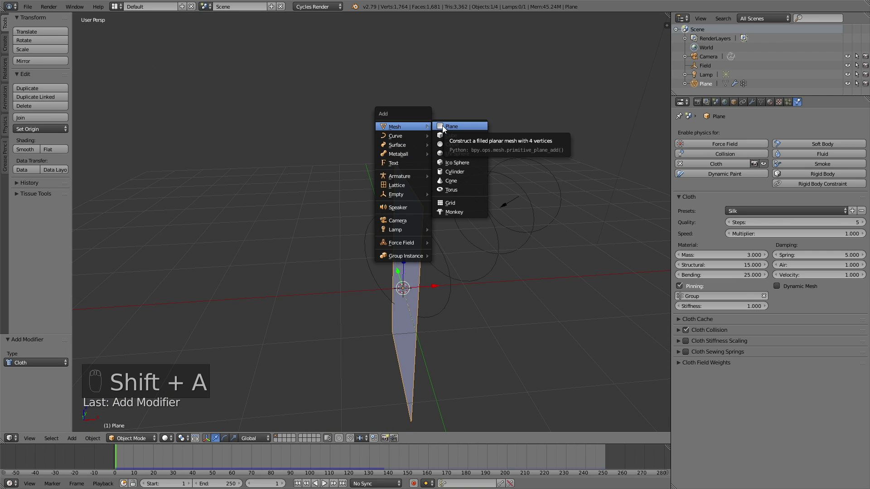
pyautogui.press('r')
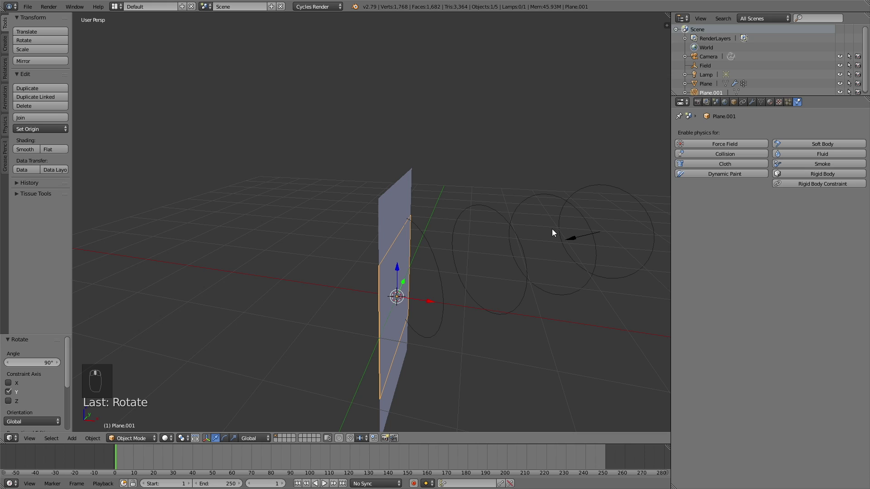
pyautogui.press('g')
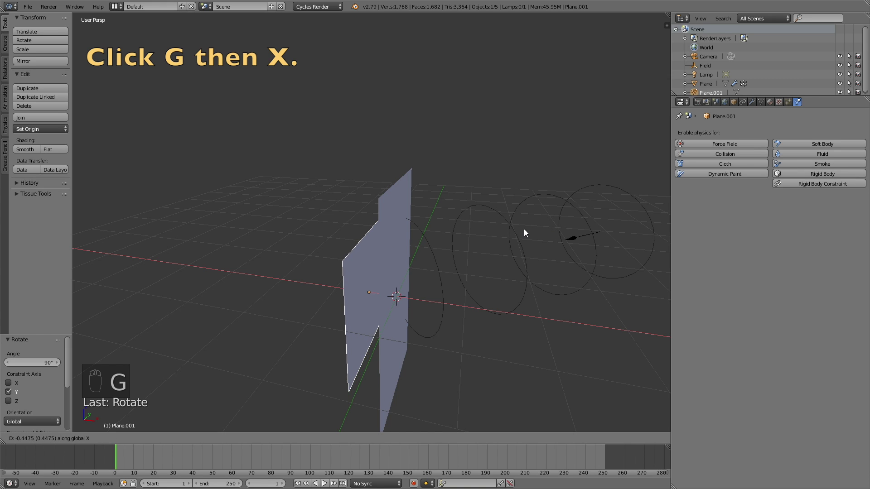
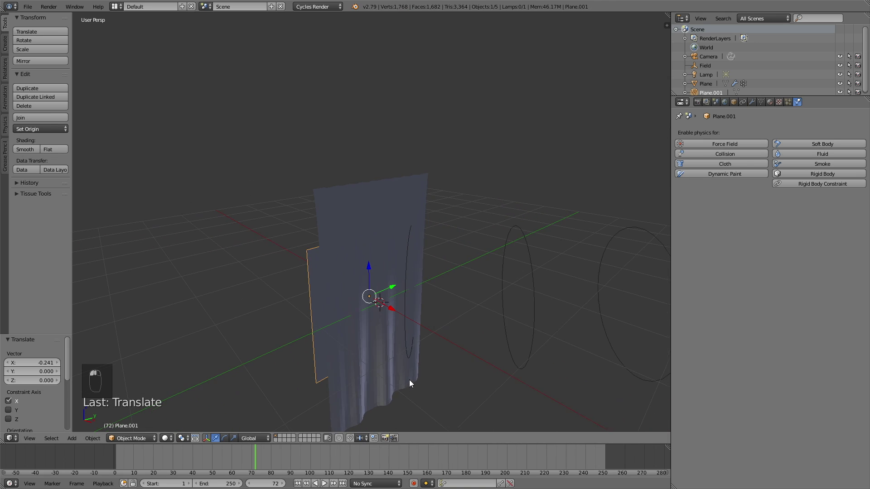
pyautogui.press('s')
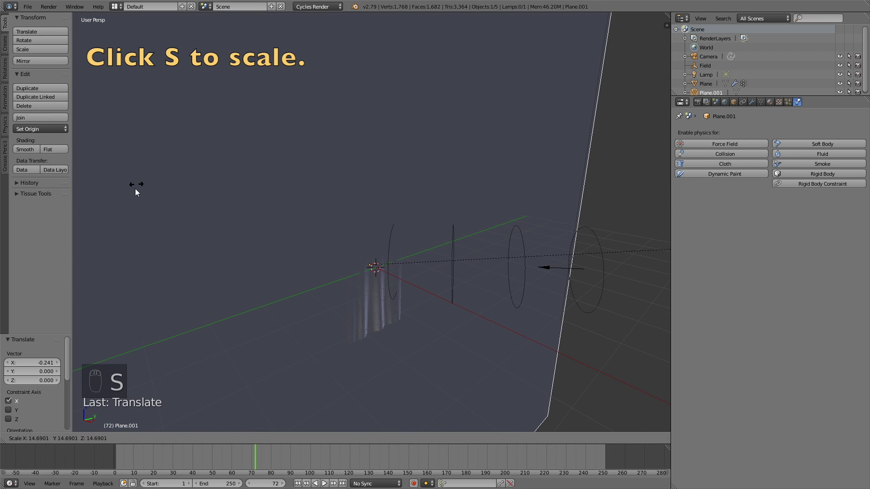
pyautogui.press('s')
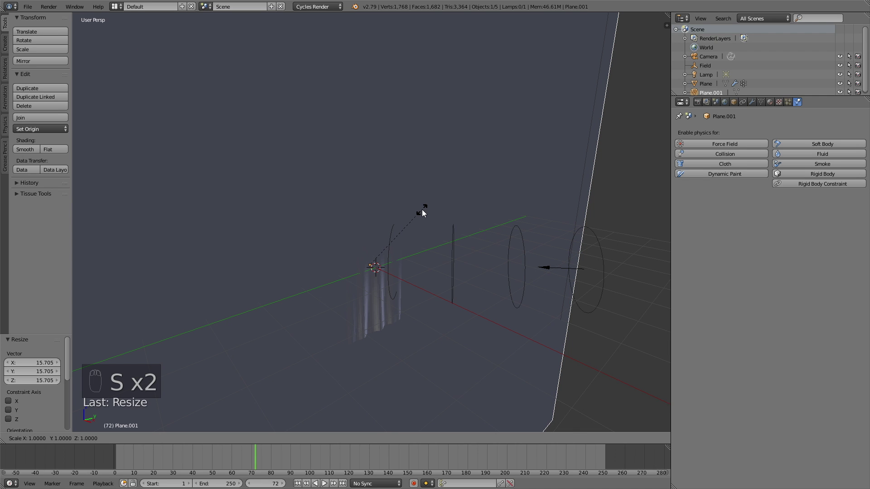
pyautogui.moveTo(498, 176); pyautogui.dragTo(517, 181)
pyautogui.moveTo(392, 280); pyautogui.dragTo(382, 239)
# Add a cylinder and start rotating it 90° around X.
pyautogui.press('shift+a')
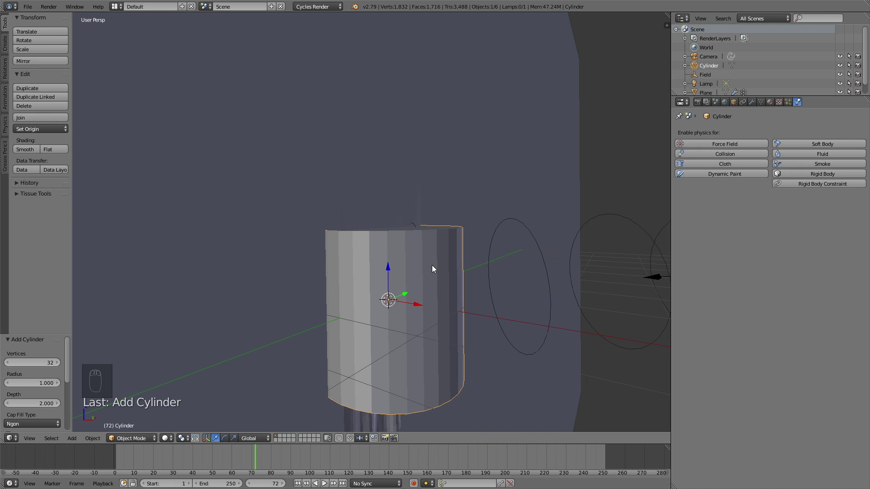
pyautogui.press('r')
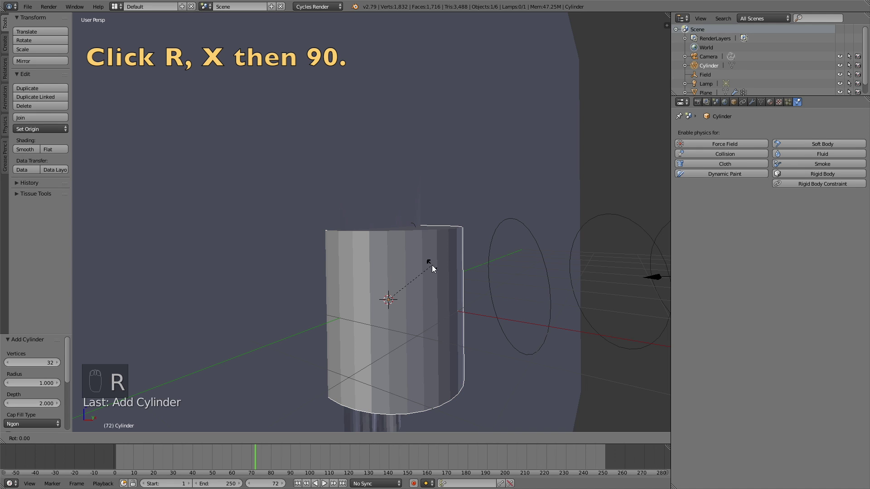
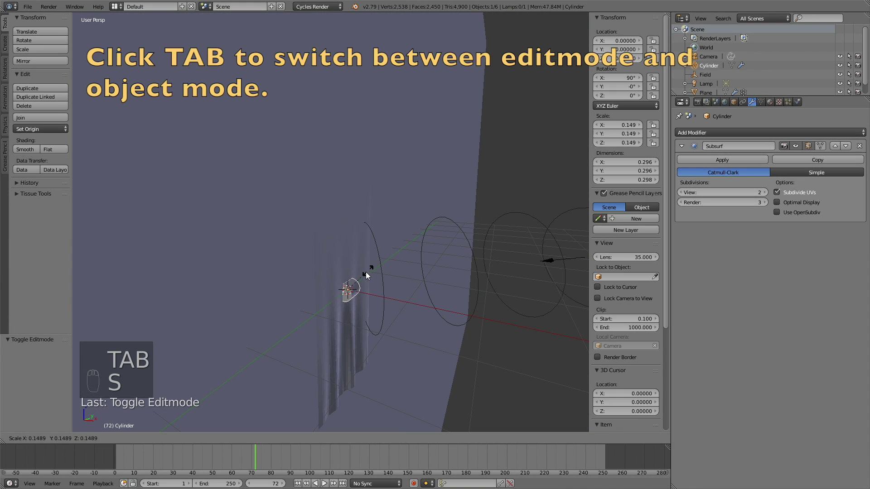
# Lift the cylinder along Z to sit above the banners.
pyautogui.press('g')
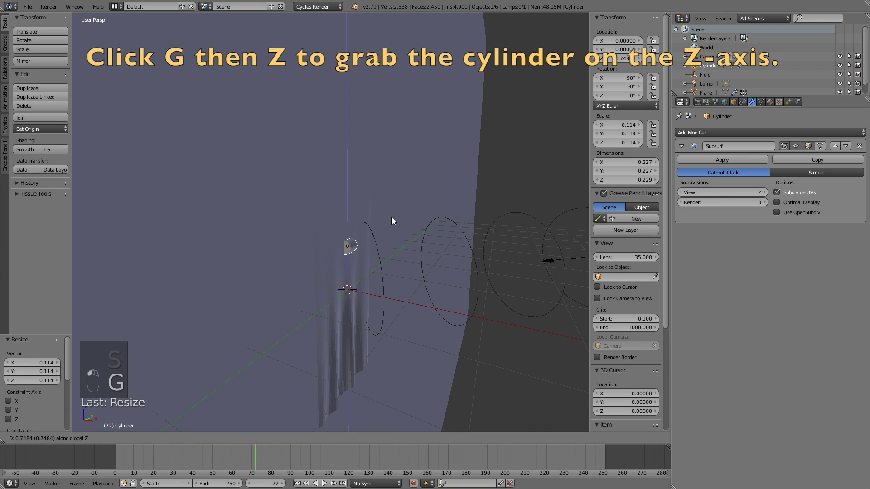
pyautogui.moveTo(426, 226); pyautogui.dragTo(274, 221)
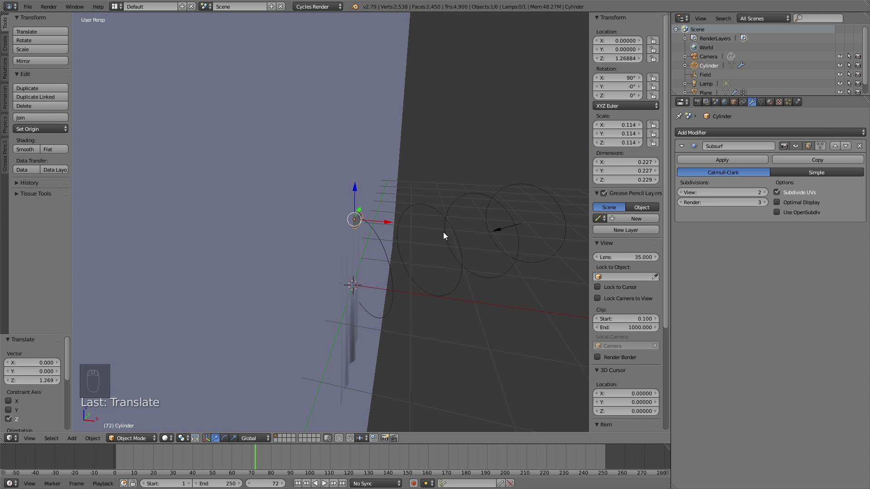
pyautogui.moveTo(443, 239); pyautogui.dragTo(485, 163)
pyautogui.press('g')
pyautogui.moveTo(483, 184); pyautogui.dragTo(433, 191)
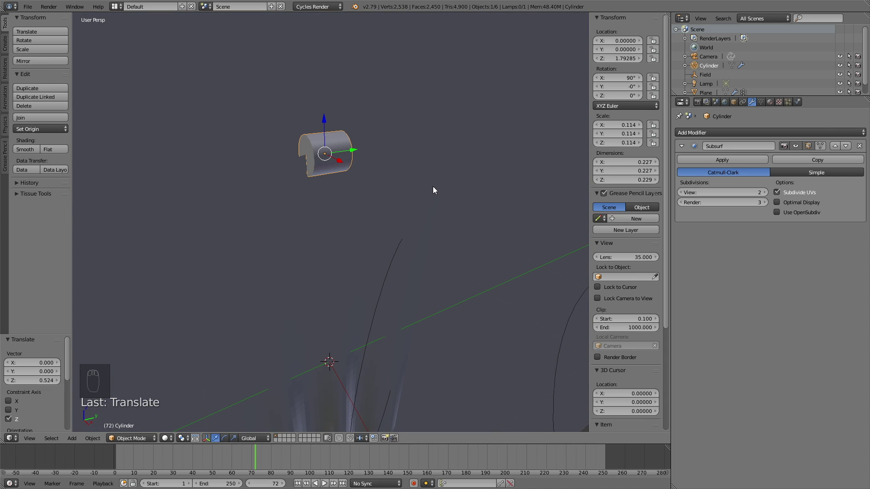
pyautogui.moveTo(423, 189); pyautogui.dragTo(418, 163)
# Stretch the cylinder along its axis into a long pole.
pyautogui.press('s')
pyautogui.click(418, 163)
pyautogui.moveTo(416, 169); pyautogui.dragTo(210, 416)
pyautogui.press('s')
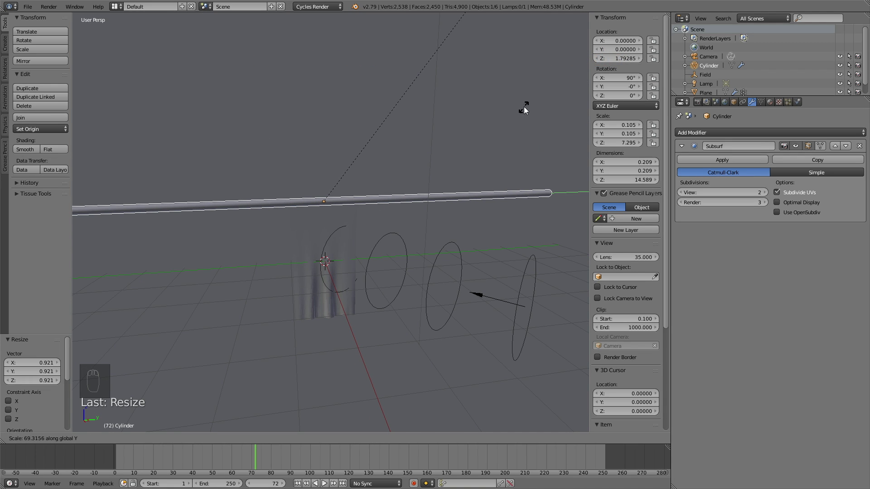
pyautogui.moveTo(526, 104); pyautogui.dragTo(486, 190)
pyautogui.moveTo(486, 190); pyautogui.dragTo(482, 195)
pyautogui.press('s')
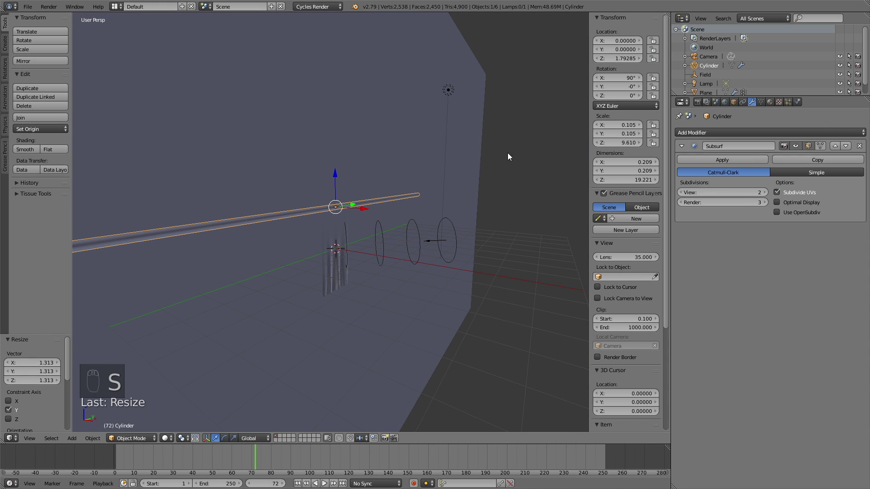
pyautogui.moveTo(346, 210); pyautogui.dragTo(368, 181)
pyautogui.click(368, 182)
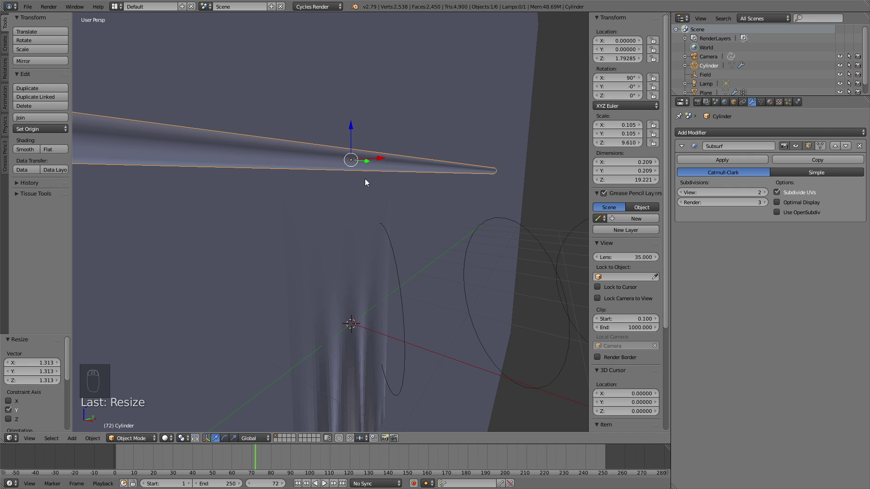
# Thin the pole across its width into a slender rod and begin moving the wall plane.
pyautogui.press('s')
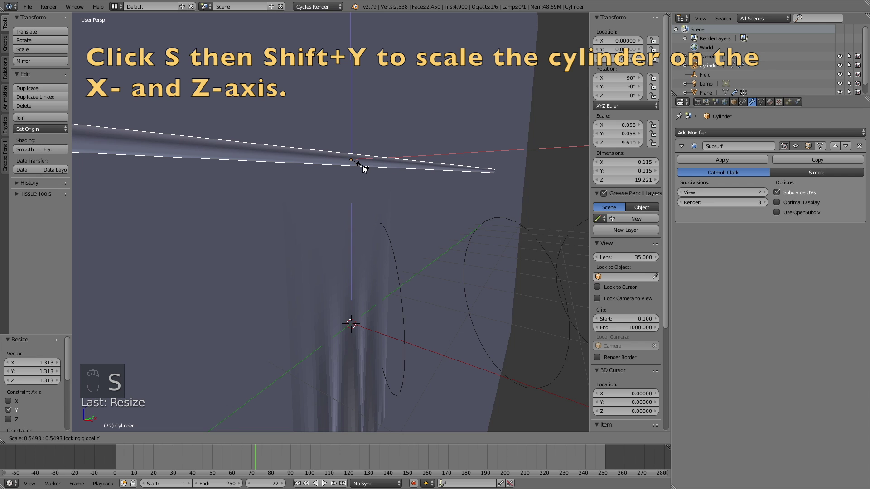
pyautogui.moveTo(371, 170); pyautogui.dragTo(378, 188)
pyautogui.click(374, 187)
pyautogui.moveTo(374, 191); pyautogui.dragTo(420, 191)
pyautogui.moveTo(426, 199); pyautogui.dragTo(419, 255)
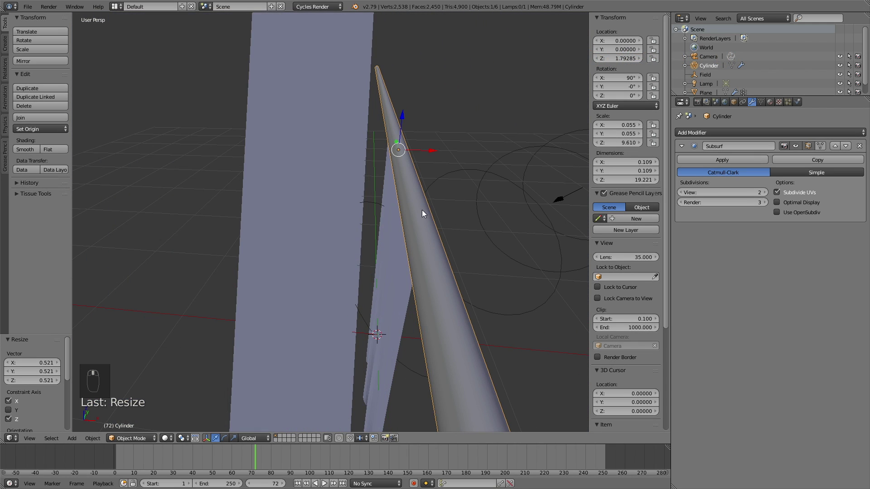
pyautogui.moveTo(362, 172); pyautogui.dragTo(425, 24)
pyautogui.moveTo(425, 25); pyautogui.dragTo(399, 78)
pyautogui.moveTo(399, 78); pyautogui.dragTo(429, 83)
pyautogui.press('g')
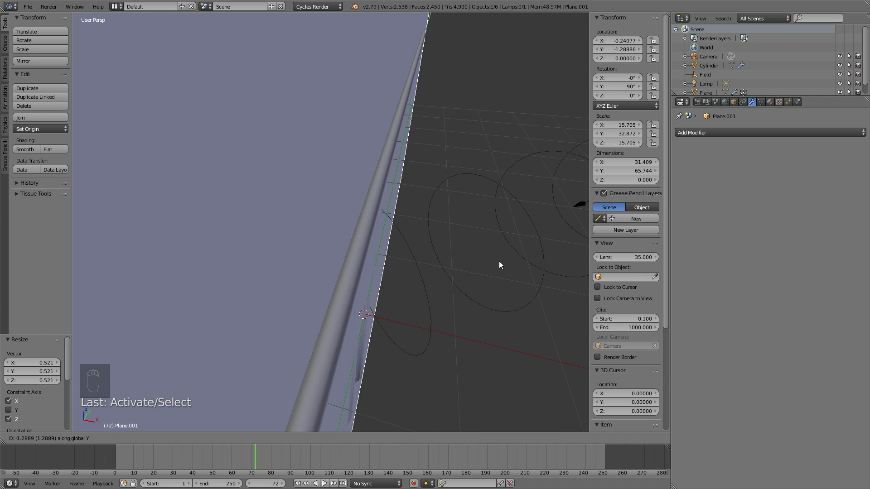
# Nudge the wall plane sideways, then add a new cylinder and shrink it.
pyautogui.press('g')
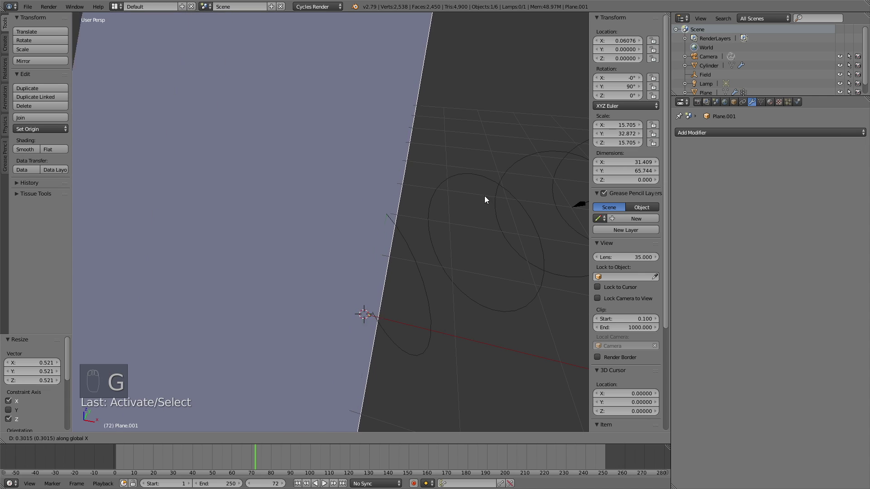
pyautogui.moveTo(482, 215); pyautogui.dragTo(472, 268)
pyautogui.moveTo(472, 268); pyautogui.dragTo(371, 230)
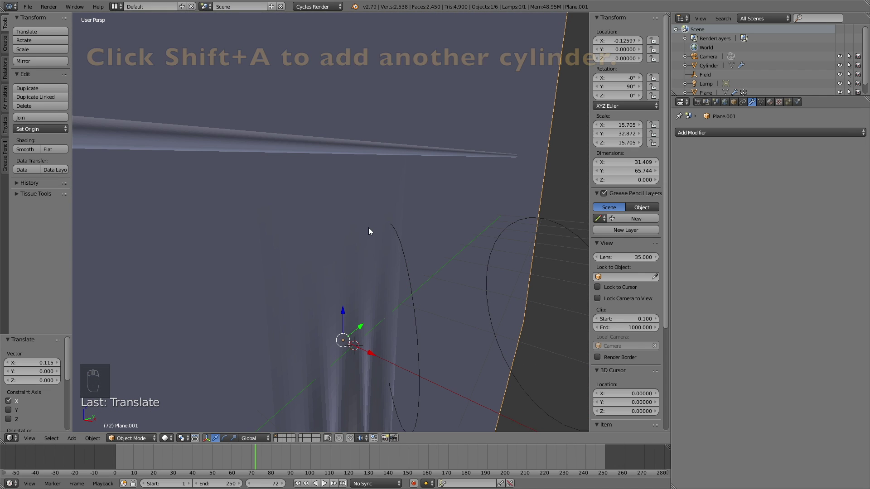
pyautogui.press('shift+a')
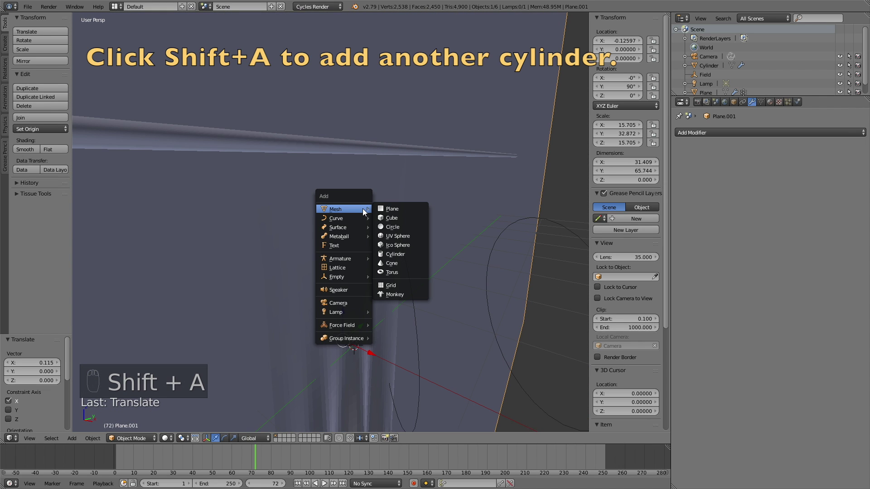
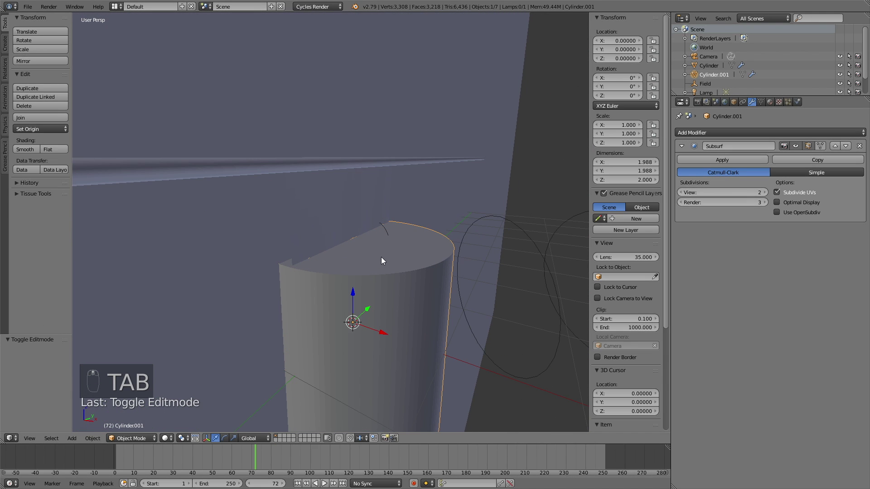
pyautogui.press('s')
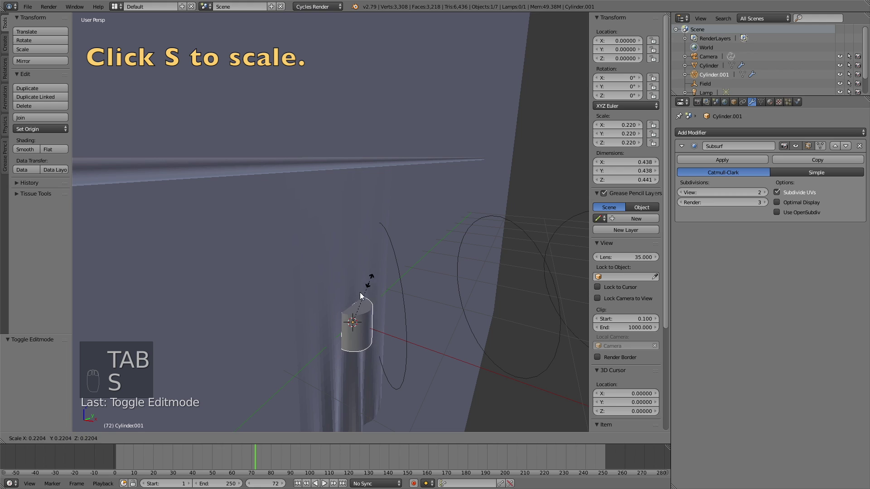
pyautogui.click(362, 313)
# Raise the small cylinder along Z up to the pole and shrink it further.
pyautogui.press('g')
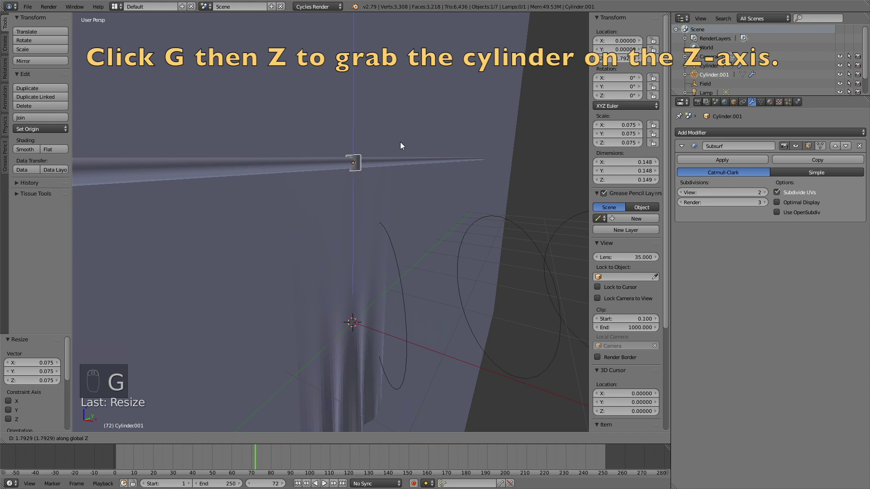
pyautogui.middleClick(433, 154)
pyautogui.press('s')
pyautogui.click(441, 157)
pyautogui.moveTo(437, 158); pyautogui.dragTo(440, 144)
# Rotate the small cylinder 90° on Y to sit crosswise and resize it along X.
pyautogui.press('r')
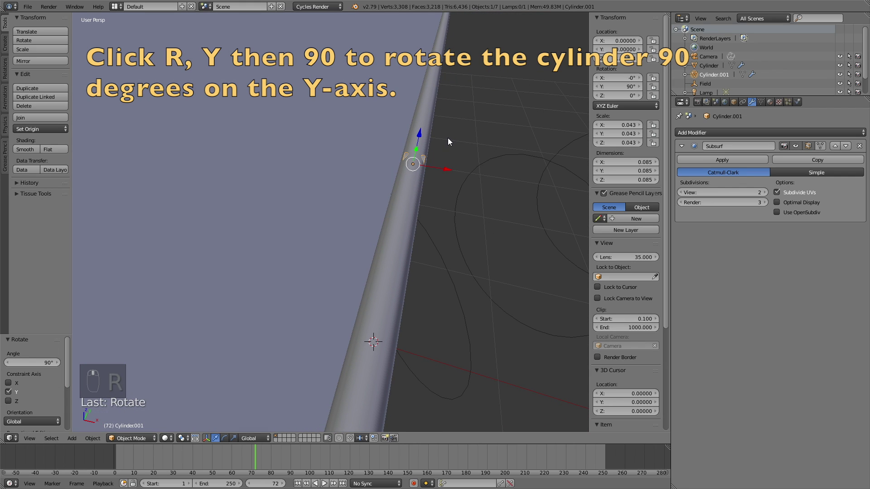
pyautogui.press('s')
pyautogui.click(477, 133)
pyautogui.press('s')
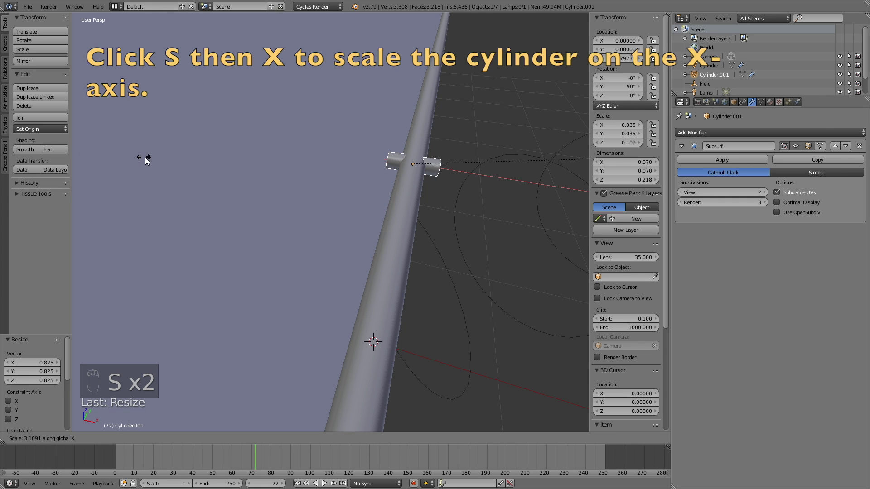
pyautogui.moveTo(137, 165); pyautogui.dragTo(229, 164)
# Nudge the crosswise cylinder across the pole and scale it smaller.
pyautogui.press('g')
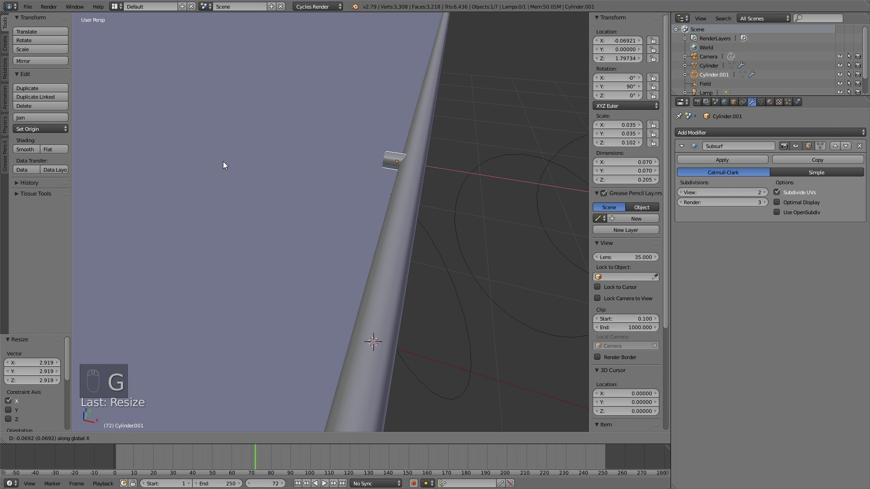
pyautogui.moveTo(458, 237); pyautogui.dragTo(441, 227)
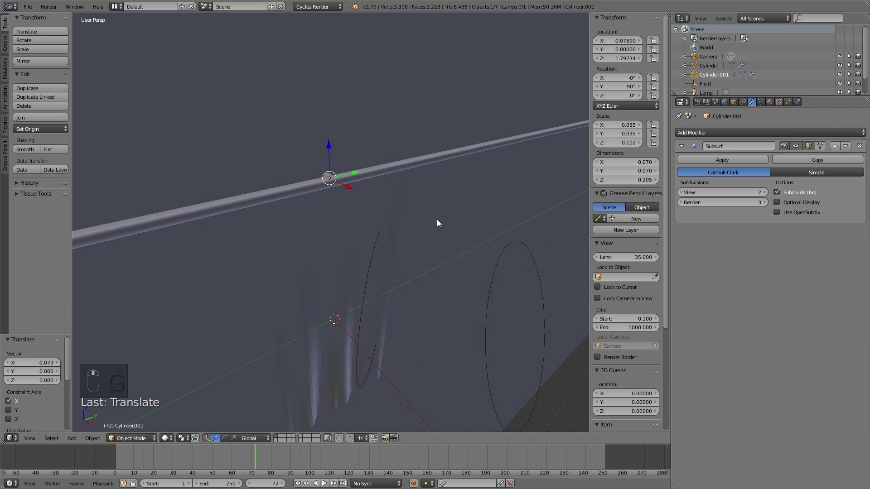
pyautogui.moveTo(447, 217); pyautogui.dragTo(392, 164)
pyautogui.click(403, 192)
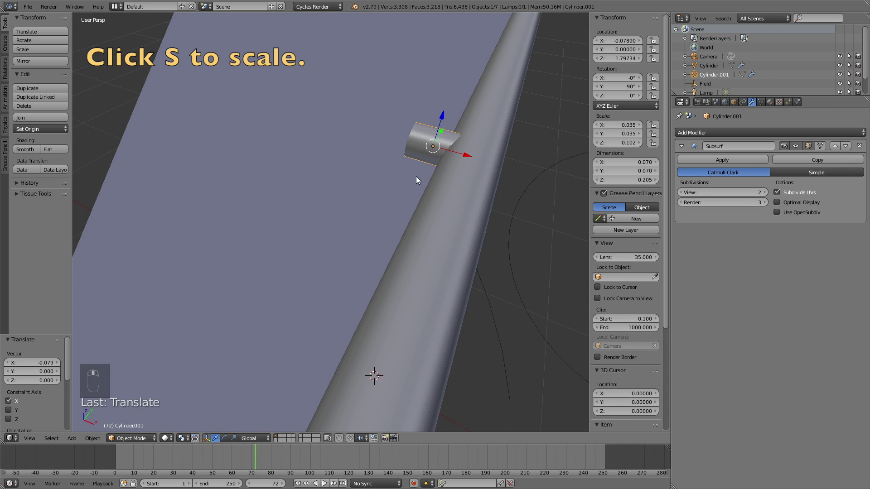
pyautogui.press('s')
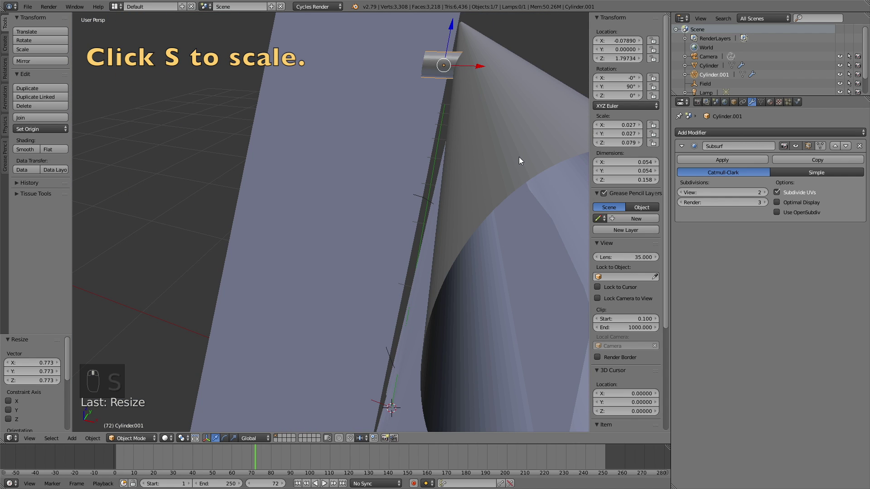
pyautogui.moveTo(462, 178); pyautogui.dragTo(453, 189)
pyautogui.middleClick(458, 204)
# Slide the small cylinder along Y to one end of the pole.
pyautogui.press('g')
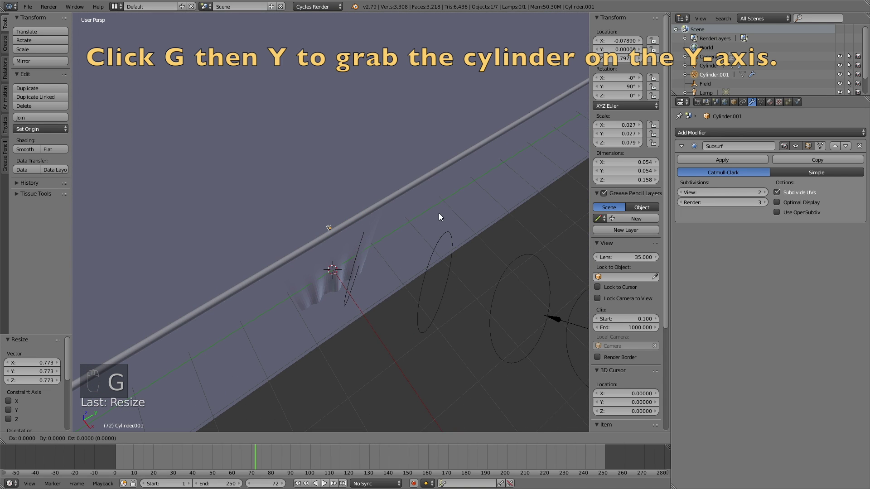
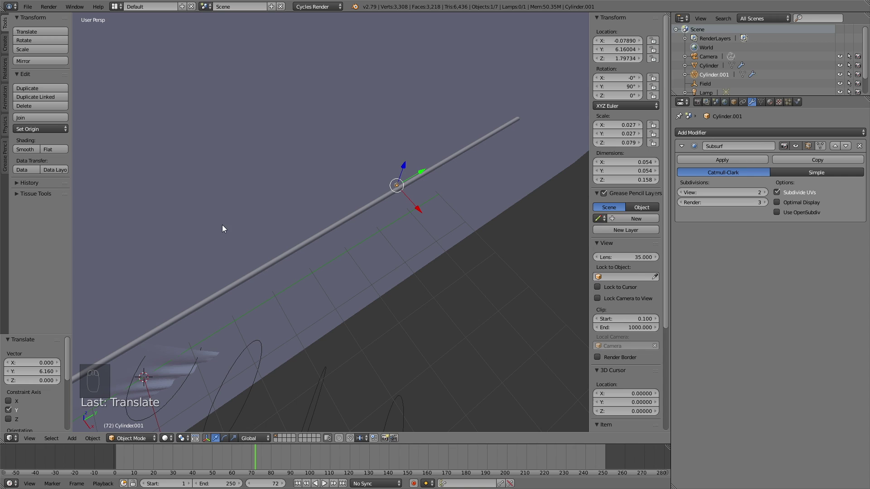
pyautogui.press('g')
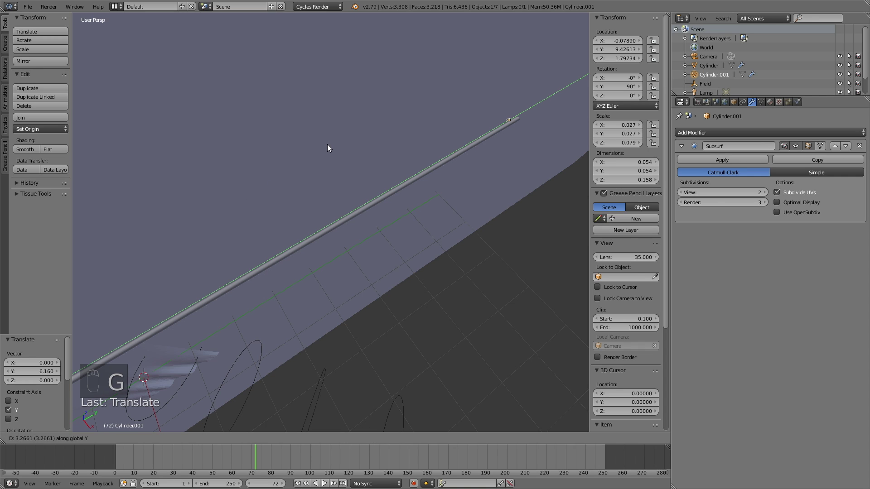
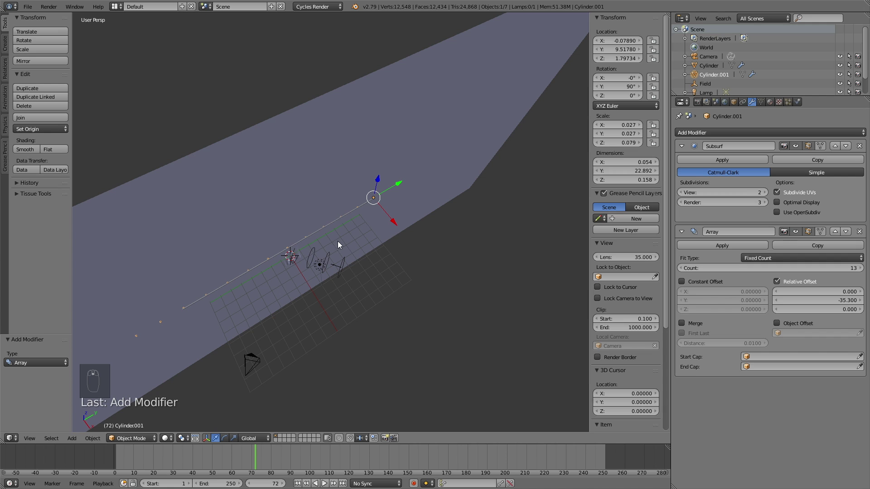
# Orbit the view to inspect the row of arrayed cylinder copies along the pole.
pyautogui.moveTo(682, 270); pyautogui.dragTo(311, 244)
pyautogui.moveTo(310, 244); pyautogui.dragTo(323, 235)
pyautogui.moveTo(344, 243); pyautogui.dragTo(387, 156)
pyautogui.moveTo(387, 157); pyautogui.dragTo(754, 102)
pyautogui.moveTo(754, 102); pyautogui.dragTo(736, 191)
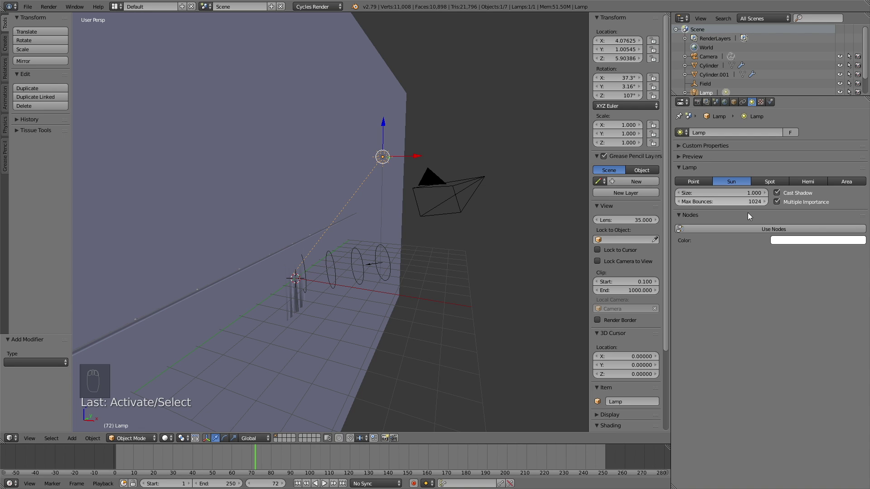
# Raise the sun lamp's strength and angle it down toward the banners, checking in rendered preview.
pyautogui.moveTo(751, 232); pyautogui.dragTo(800, 257)
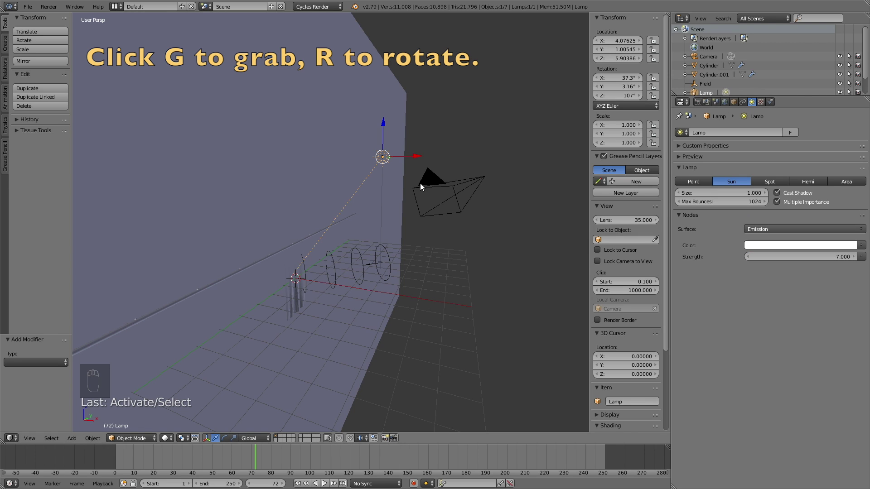
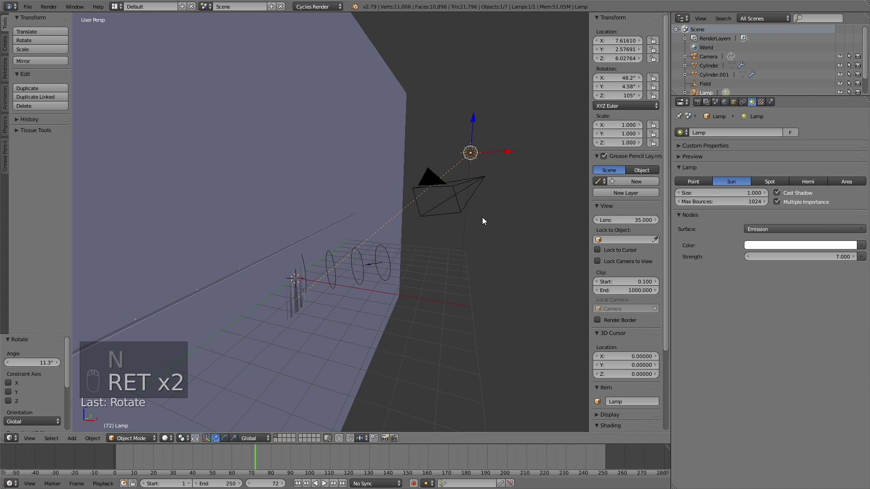
pyautogui.moveTo(469, 224); pyautogui.dragTo(797, 196)
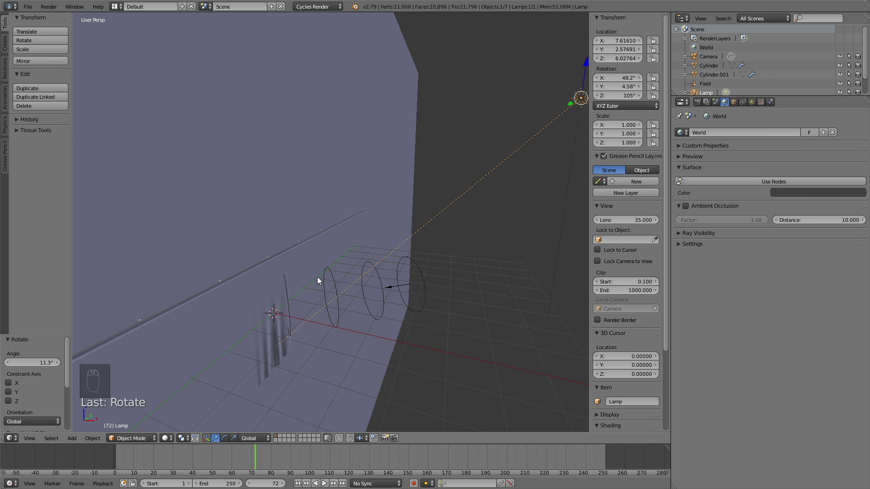
pyautogui.press('shift+z')
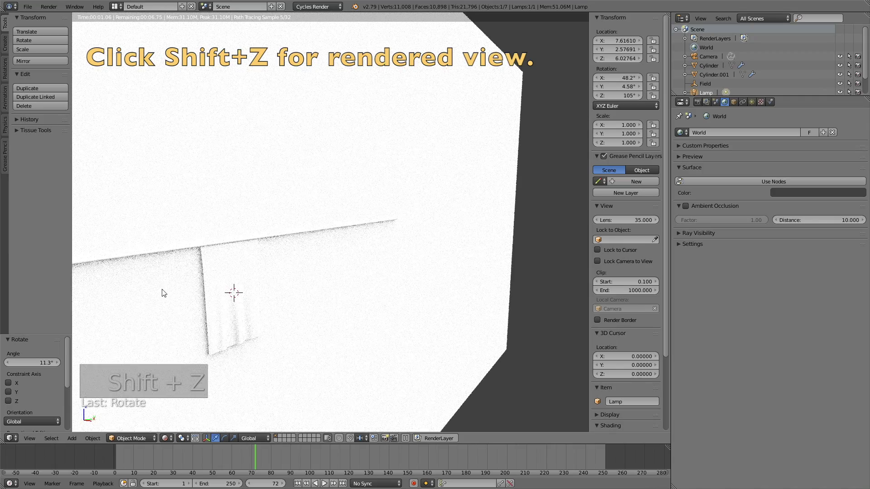
pyautogui.press('shift+z')
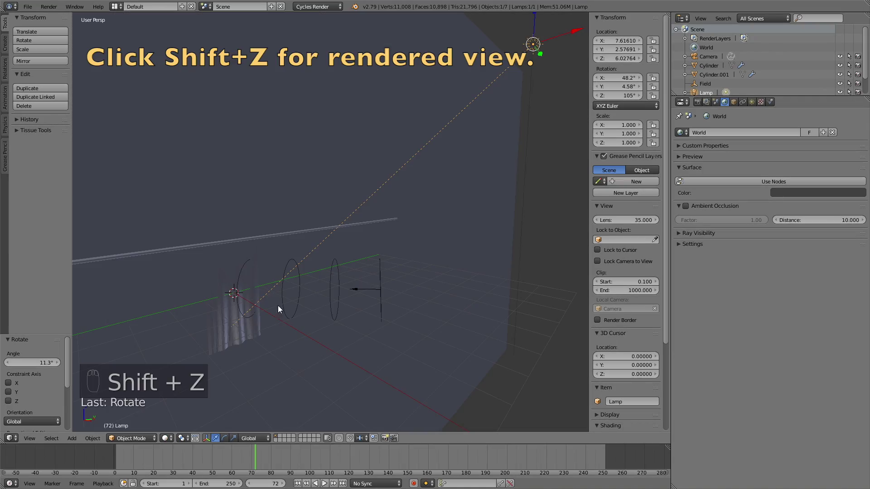
# Orbit the view around the pole to prepare for adding the banner plane.
pyautogui.moveTo(295, 304); pyautogui.dragTo(326, 306)
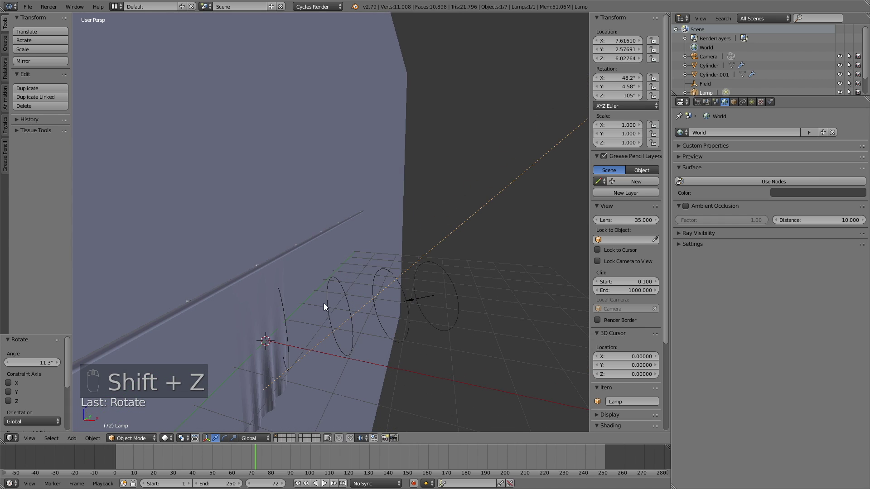
pyautogui.moveTo(241, 465); pyautogui.dragTo(257, 323)
pyautogui.moveTo(257, 324); pyautogui.dragTo(300, 315)
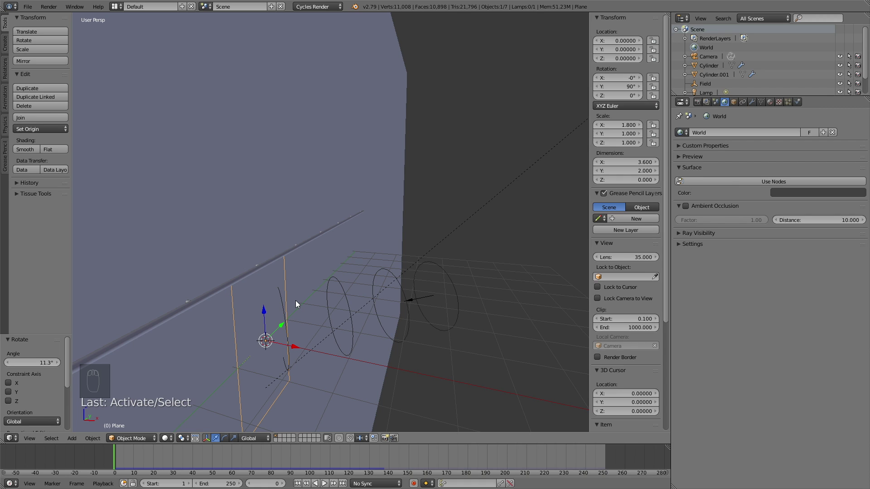
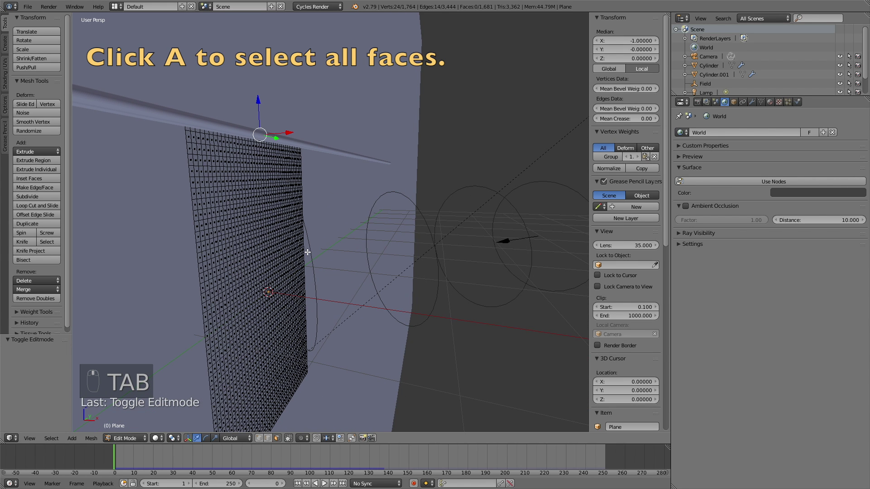
# Select every face of the subdivided banner grid in Edit Mode, ready for unwrapping.
pyautogui.press('a')
pyautogui.press('a')
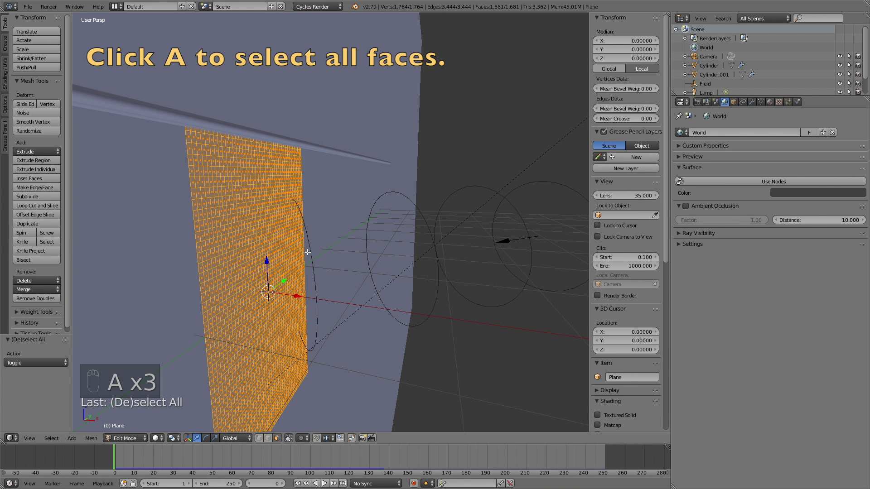
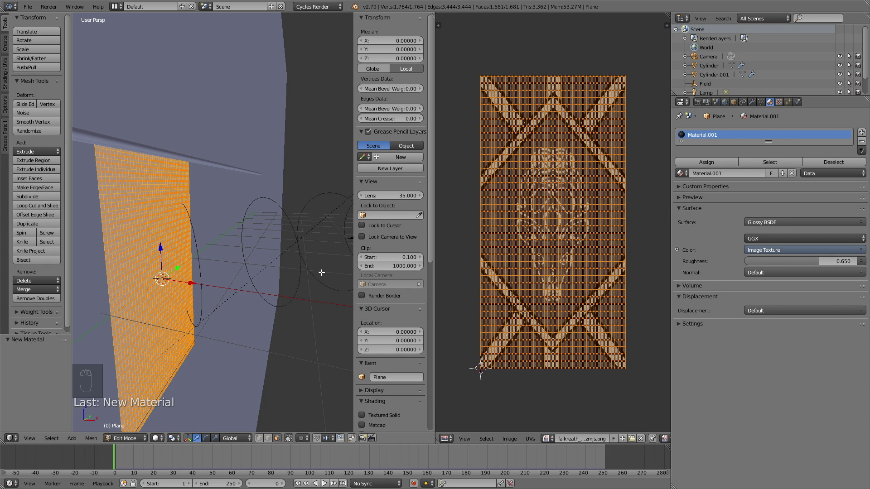
# Check the Falkreath-textured banner in rendered preview and leave Edit Mode.
pyautogui.press('shift+z')
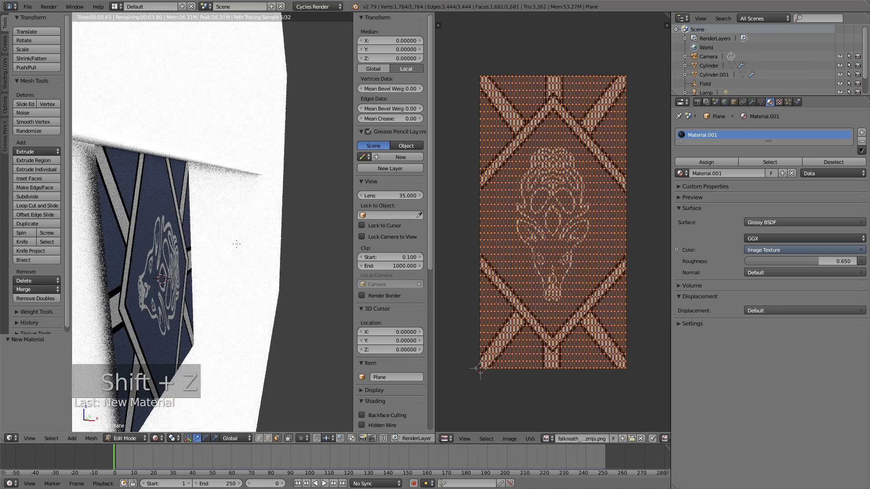
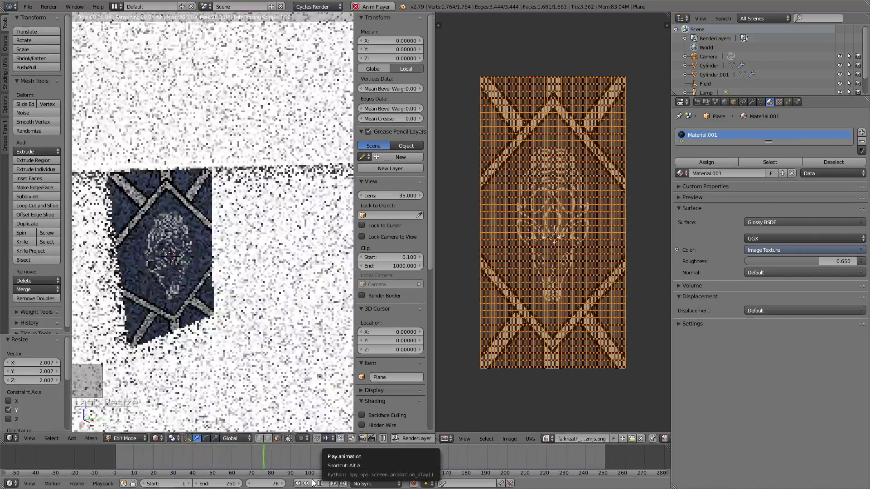
pyautogui.press('shift+z')
pyautogui.press('Tab')
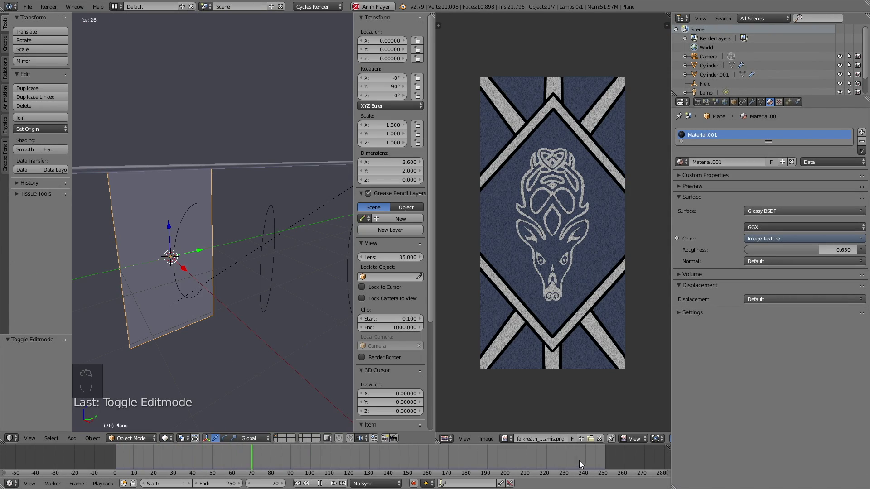
# Preview the banner hanging as simulated cloth in rendered shading.
pyautogui.press('shift+z')
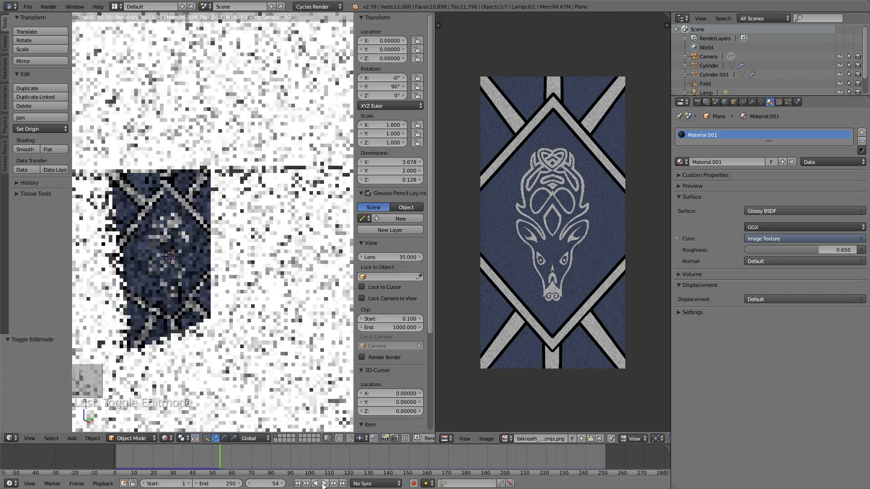
pyautogui.press('shift+z')
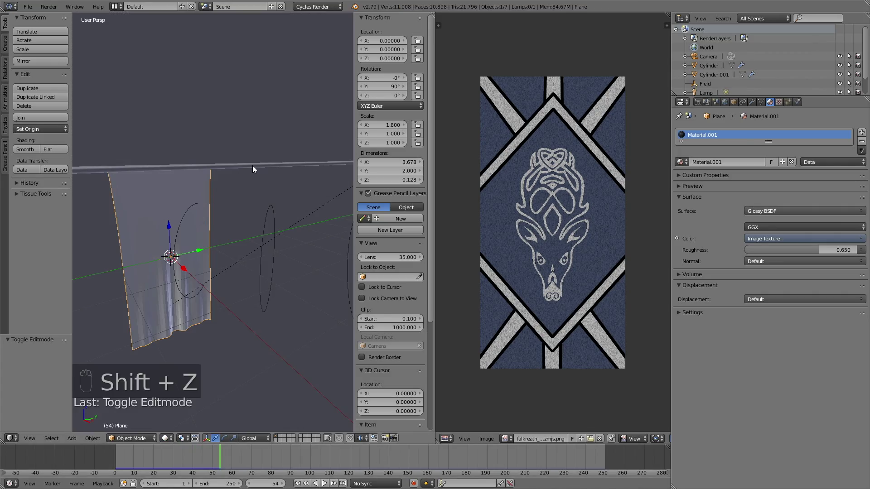
# Give the pole a near-black Principled BSDF material with metallic 0.489 and roughness 0.406.
pyautogui.moveTo(256, 171); pyautogui.dragTo(773, 214)
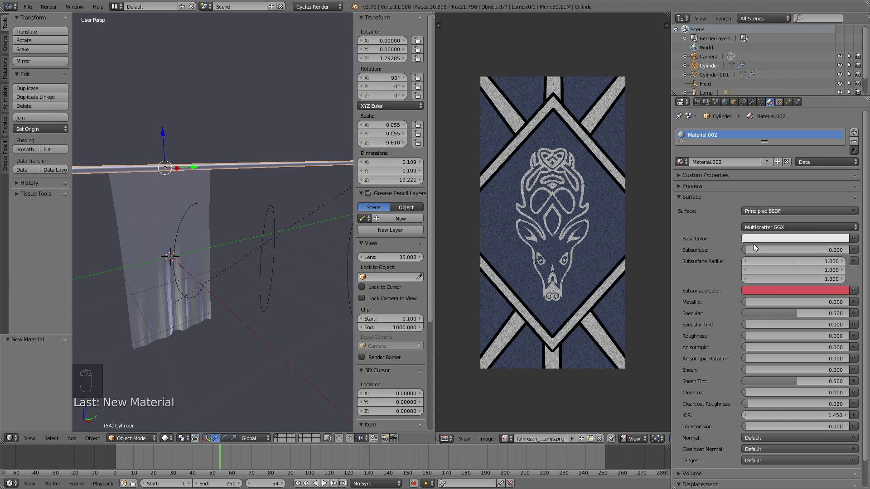
pyautogui.moveTo(764, 240); pyautogui.dragTo(843, 168)
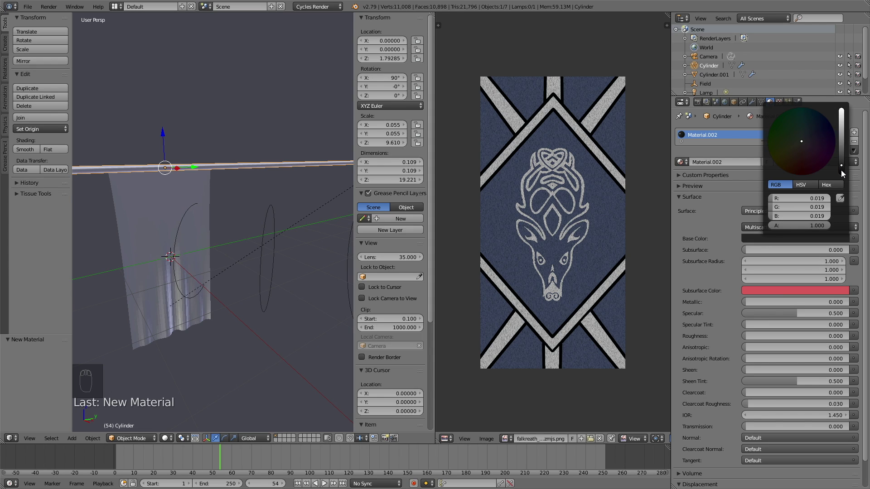
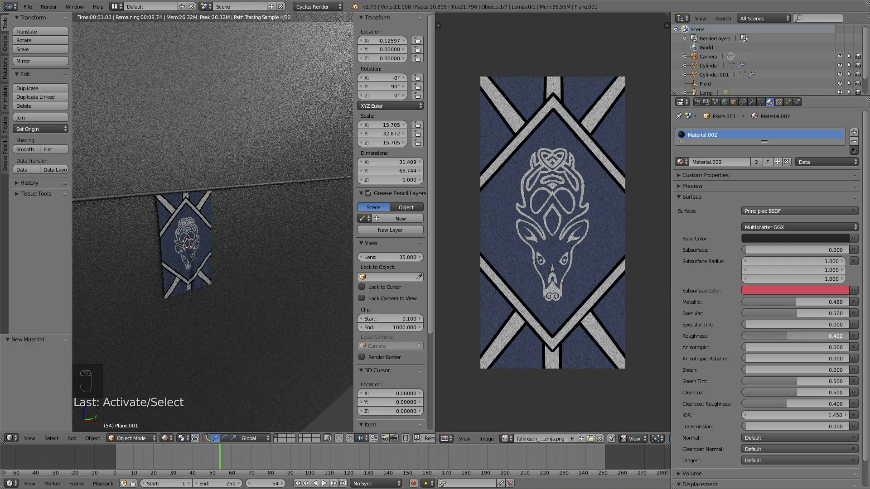
pyautogui.moveTo(781, 238); pyautogui.dragTo(841, 175)
pyautogui.moveTo(246, 233); pyautogui.dragTo(199, 229)
# Return to solid shading and zoom out to view the whole scene with the backdrop plane.
pyautogui.press('shift+z')
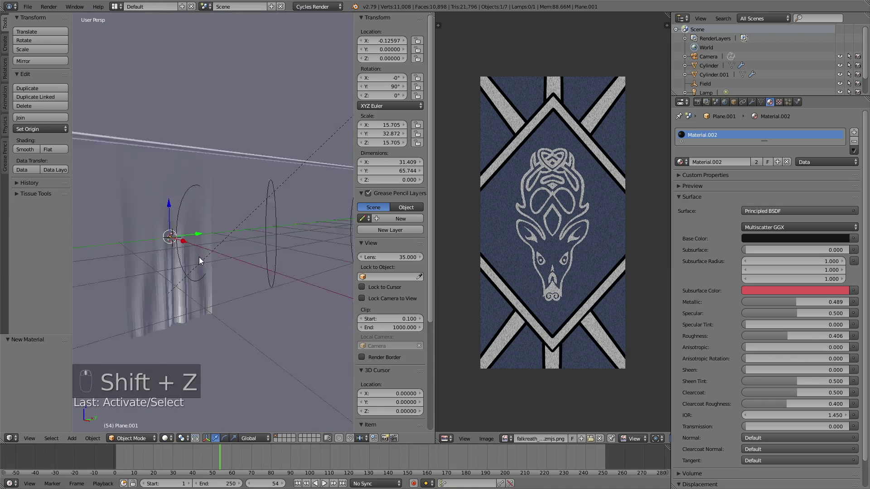
pyautogui.moveTo(258, 240); pyautogui.dragTo(202, 339)
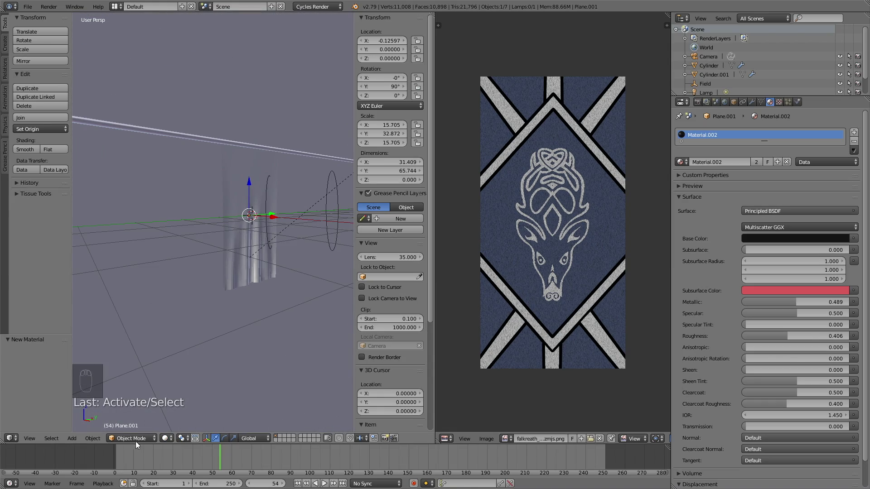
pyautogui.moveTo(118, 461); pyautogui.dragTo(233, 162)
# Duplicate the first banner 2.5 units along Y and check both banners rendered.
pyautogui.middleClick(233, 162)
pyautogui.moveTo(231, 166); pyautogui.dragTo(233, 159)
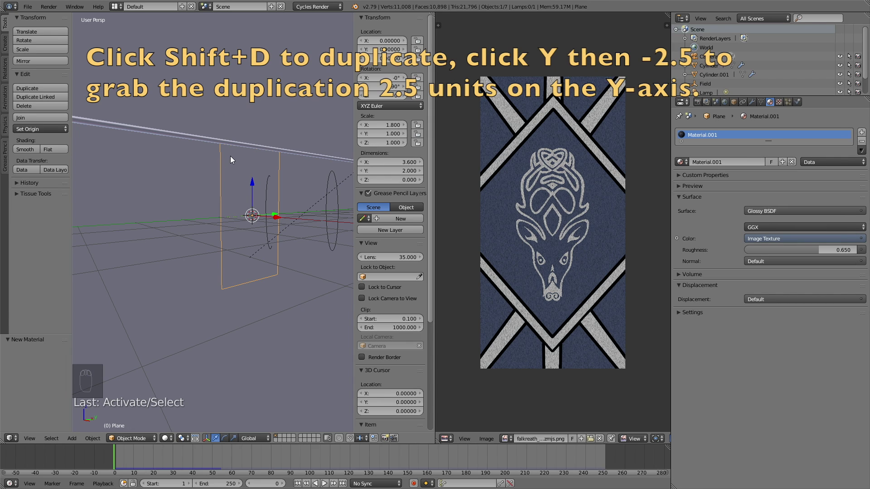
pyautogui.press('shift+d')
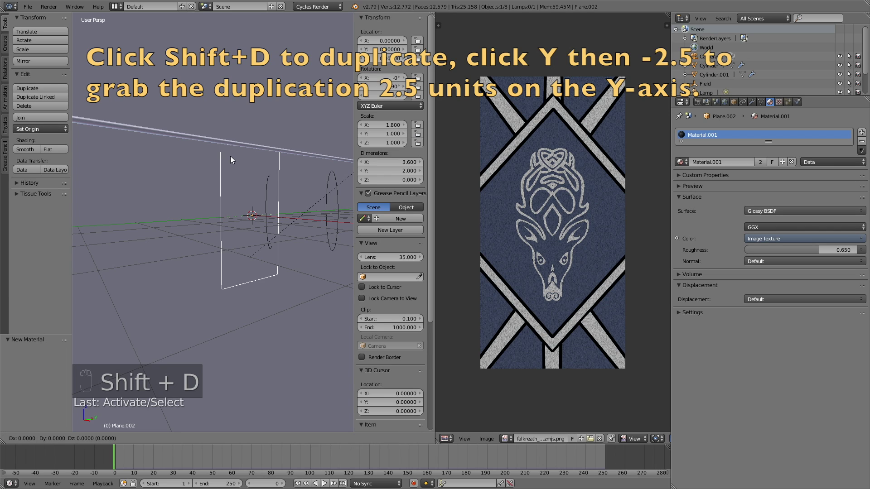
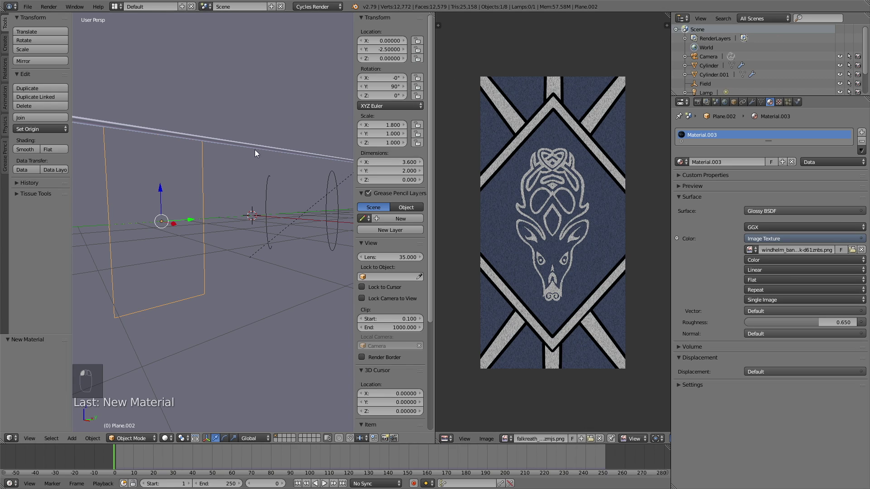
pyautogui.press('shift+z')
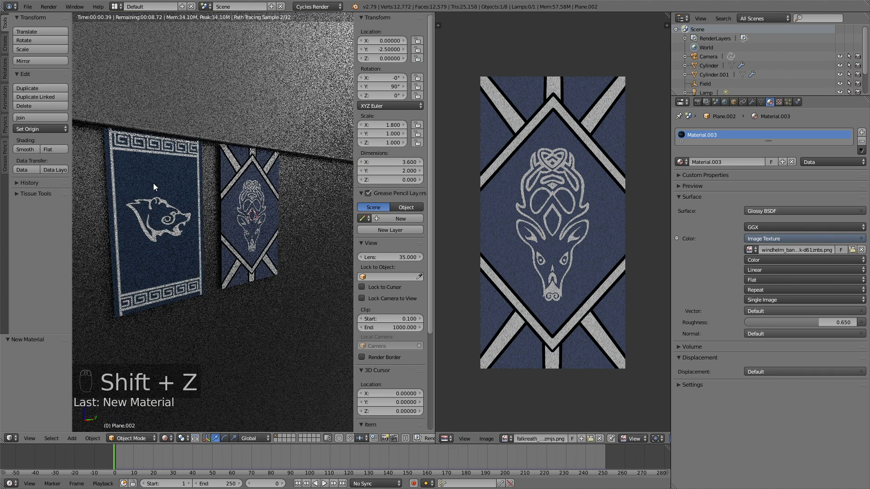
pyautogui.press('shift+z')
# Duplicate the second banner and move the copy along the Y axis for a third.
pyautogui.click(162, 184)
pyautogui.press('shift+d')
pyautogui.press('g')
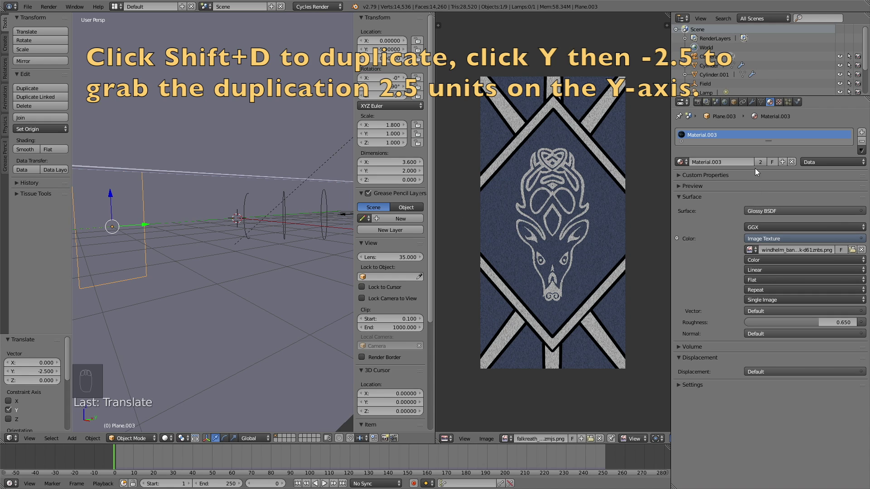
# Load the Winterhold banner image into the third banner's material and check all three rendered.
pyautogui.moveTo(787, 161); pyautogui.dragTo(855, 250)
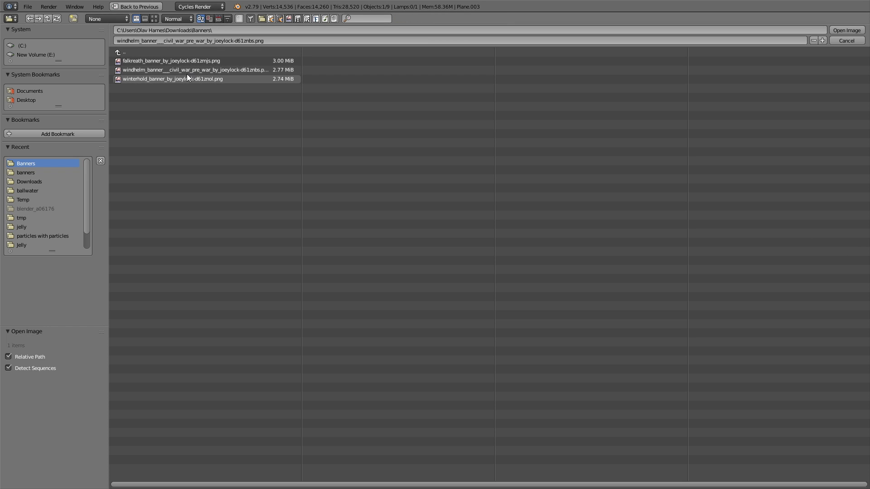
pyautogui.moveTo(846, 32); pyautogui.dragTo(237, 219)
pyautogui.press('shift+z')
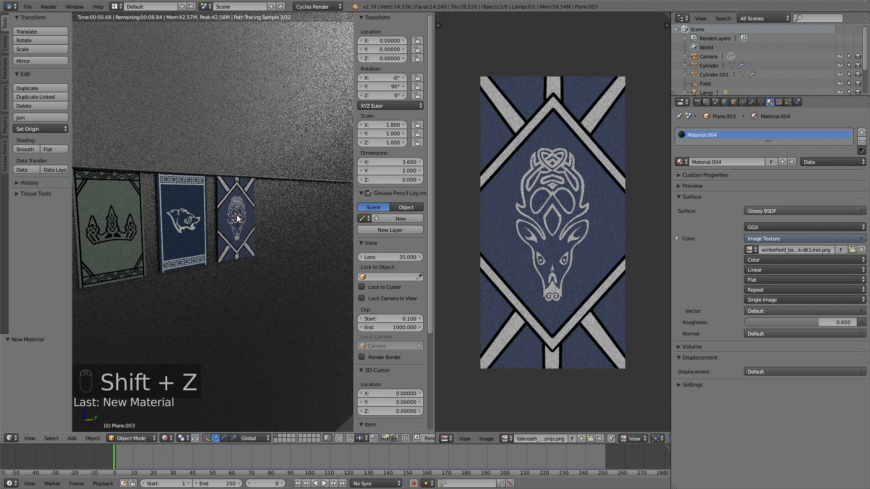
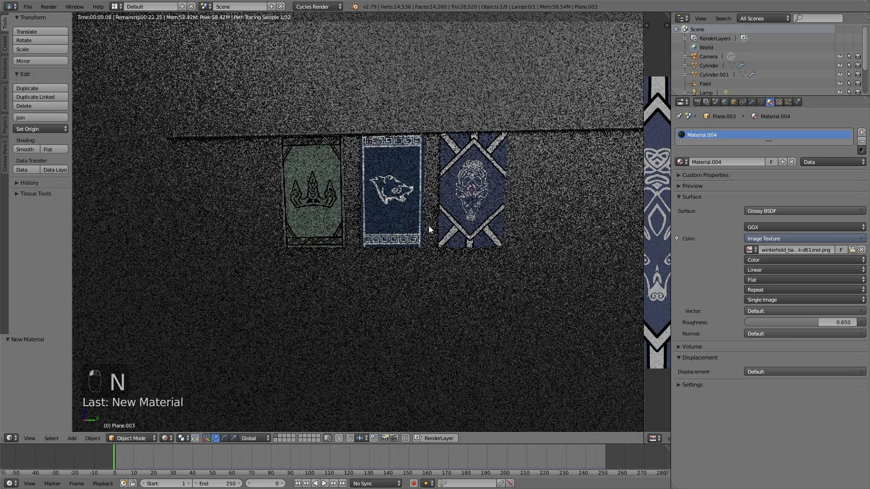
pyautogui.moveTo(461, 223); pyautogui.dragTo(466, 222)
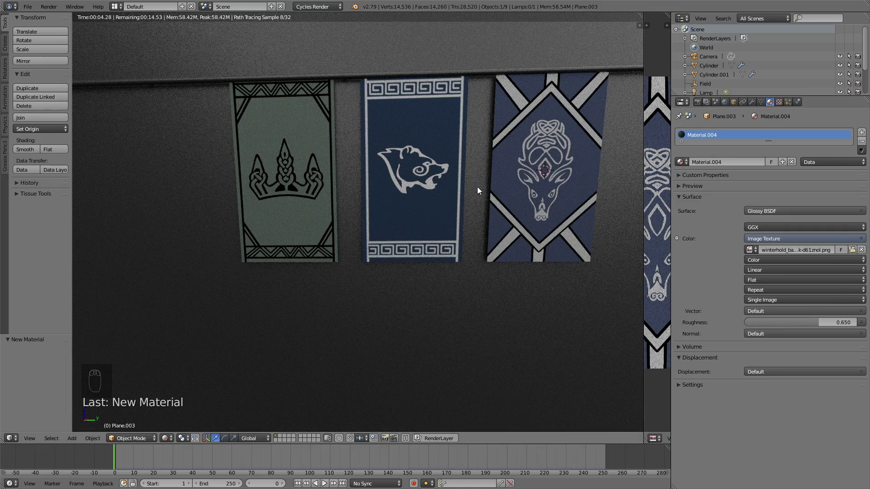
pyautogui.press('shift+z')
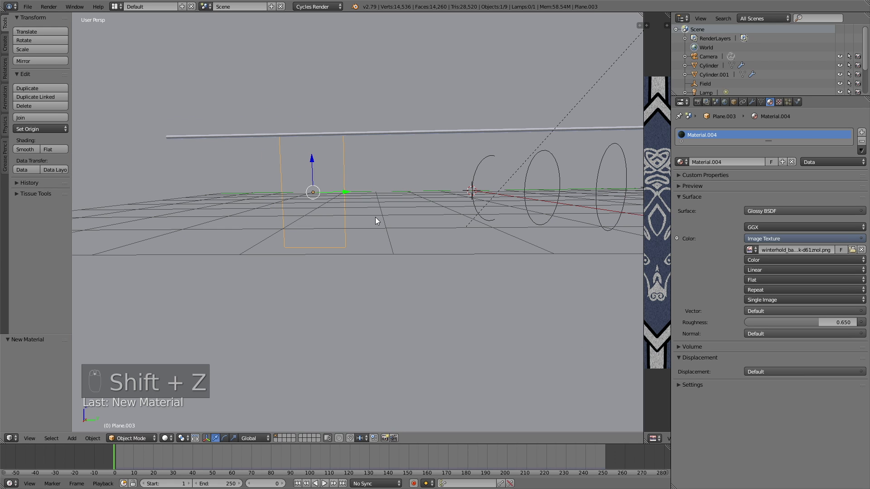
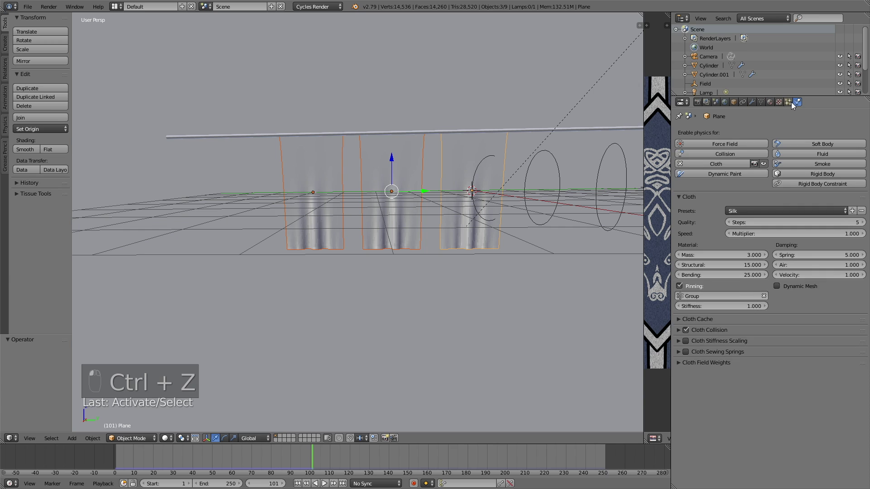
# Orbit around the baked cloth banners to inspect them, then move a banner along its Y axis.
pyautogui.moveTo(748, 263); pyautogui.dragTo(701, 322)
pyautogui.moveTo(700, 321); pyautogui.dragTo(511, 251)
pyautogui.middleClick(460, 241)
pyautogui.moveTo(463, 248); pyautogui.dragTo(488, 249)
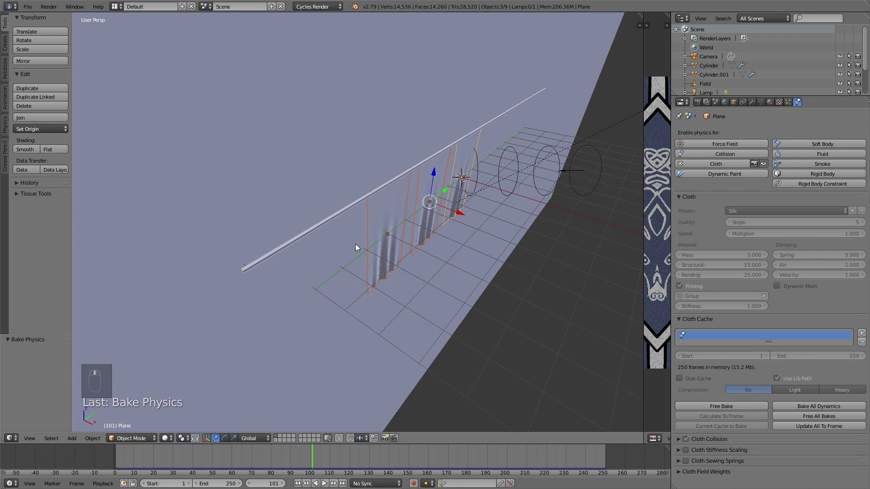
pyautogui.moveTo(203, 220); pyautogui.dragTo(349, 205)
pyautogui.moveTo(349, 205); pyautogui.dragTo(362, 211)
pyautogui.moveTo(362, 211); pyautogui.dragTo(408, 163)
pyautogui.press('g')
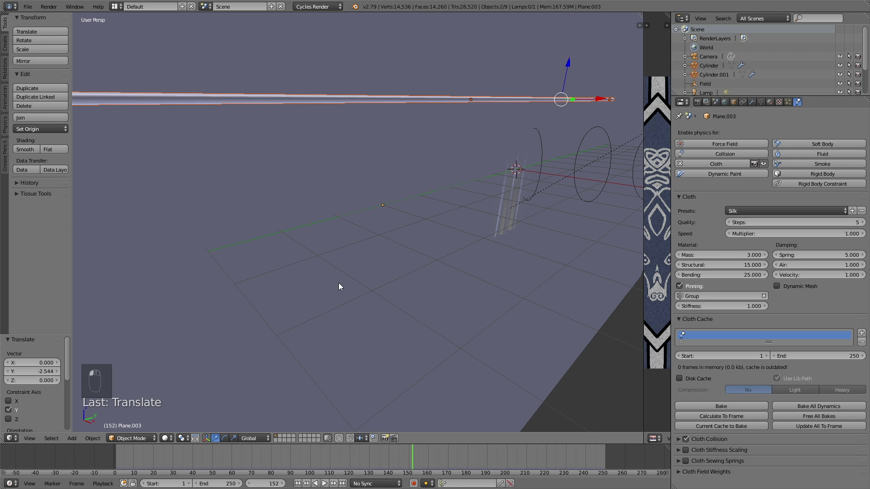
# Fly the camera into position framing the three banners on the pole and preview the shot rendered.
pyautogui.press('KP_0')
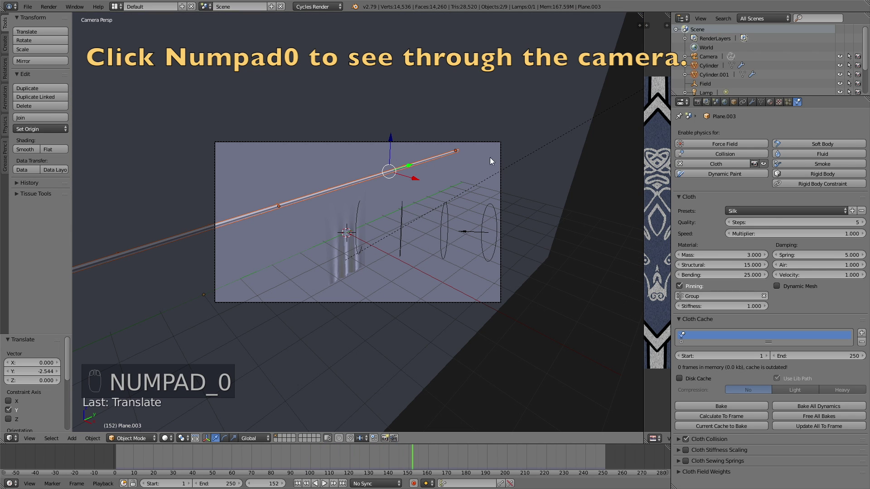
pyautogui.press('shift+f')
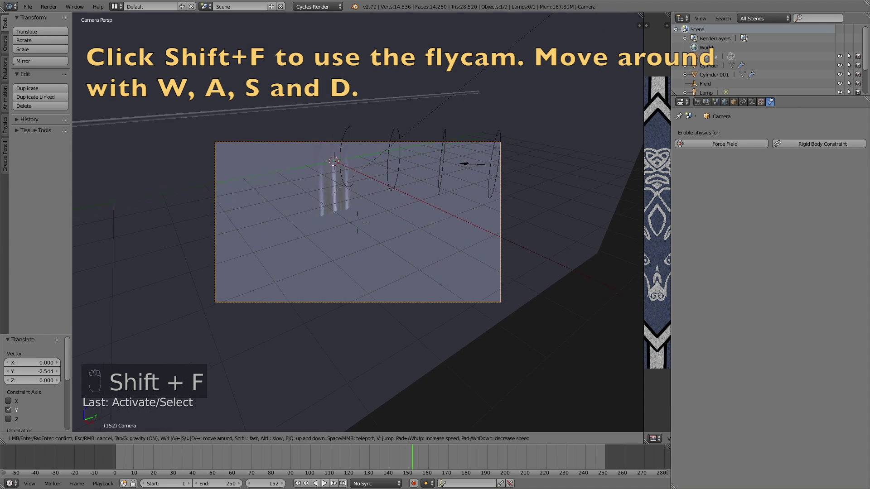
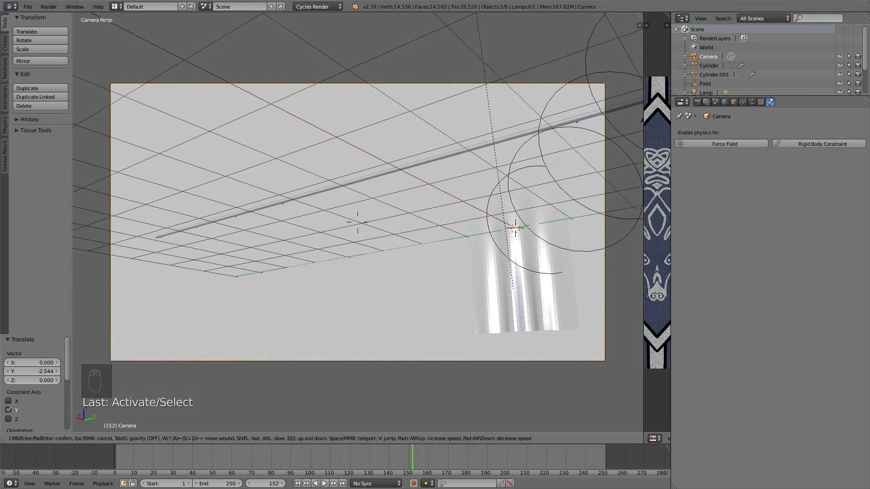
pyautogui.moveTo(370, 232); pyautogui.dragTo(241, 156)
pyautogui.moveTo(241, 156); pyautogui.dragTo(164, 208)
pyautogui.press('g')
pyautogui.moveTo(158, 208); pyautogui.dragTo(344, 235)
pyautogui.press('shift+z')
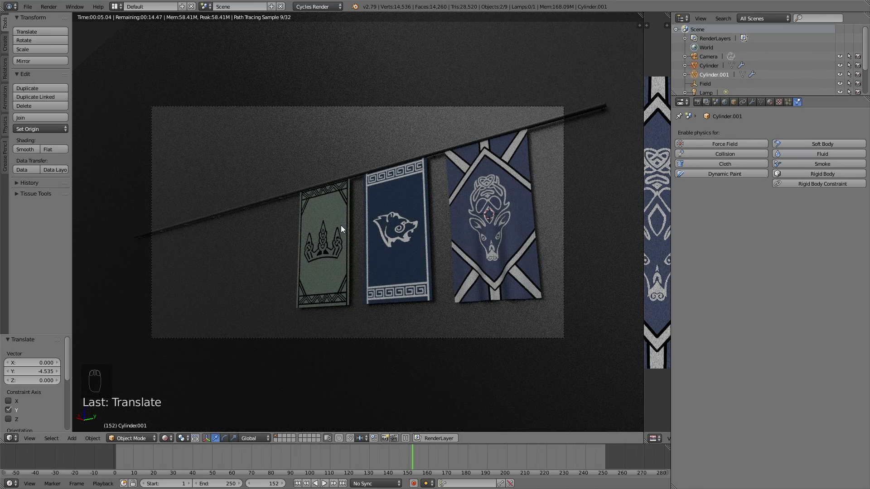
pyautogui.press('shift+z')
# Assign the dark metallic Material.002 to the pole and check it rendered through the camera.
pyautogui.click(388, 253)
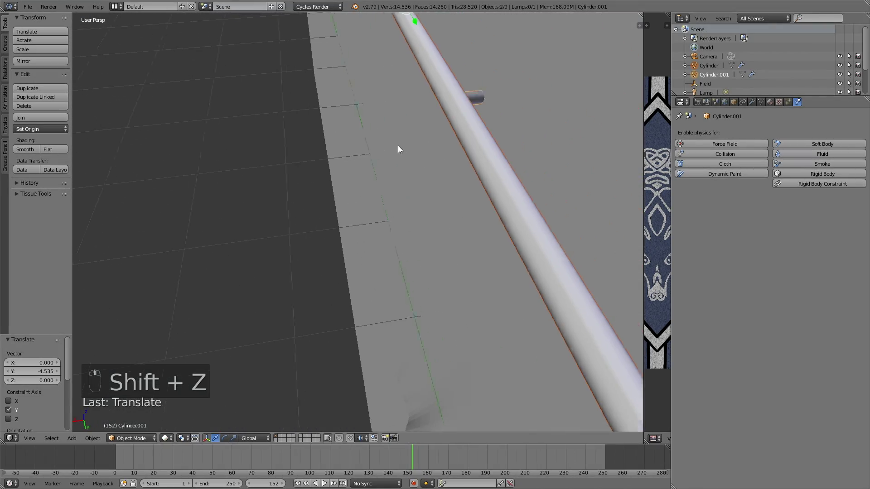
pyautogui.moveTo(469, 101); pyautogui.dragTo(773, 104)
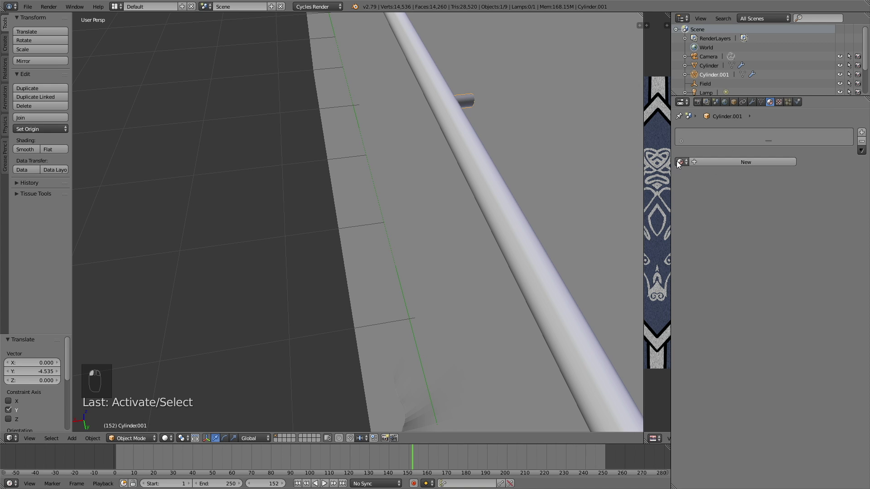
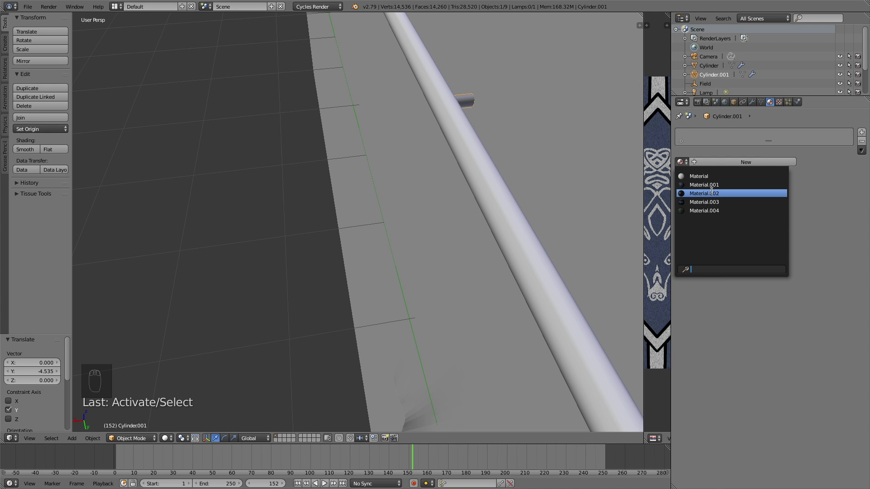
pyautogui.moveTo(395, 210); pyautogui.dragTo(445, 180)
pyautogui.middleClick(445, 179)
pyautogui.press('KP_0')
pyautogui.press('shift+z')
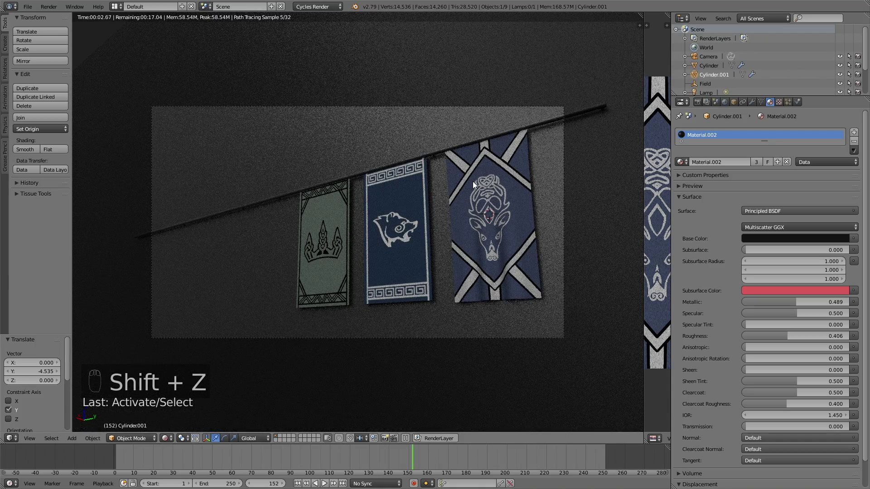
pyautogui.press('shift+z')
# Refine the camera's framing of the banners with fly mode and preview the reframed shot rendered.
pyautogui.click(400, 110)
pyautogui.press('shift+f')
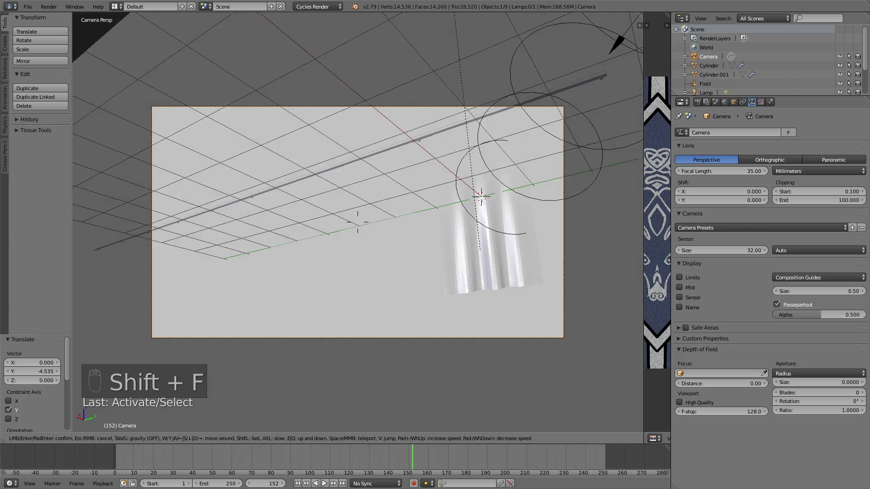
pyautogui.press('shift+z')
pyautogui.press('shift+f')
pyautogui.press('shift+z')
pyautogui.press('shift+z')
pyautogui.press('shift+f')
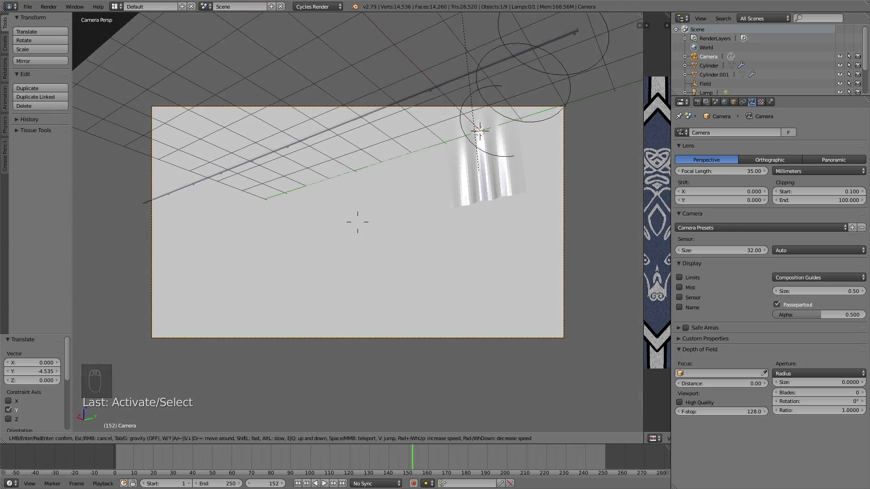
pyautogui.press('shift+z')
pyautogui.press('shift+z')
pyautogui.press('shift+f')
pyautogui.press('shift+z')
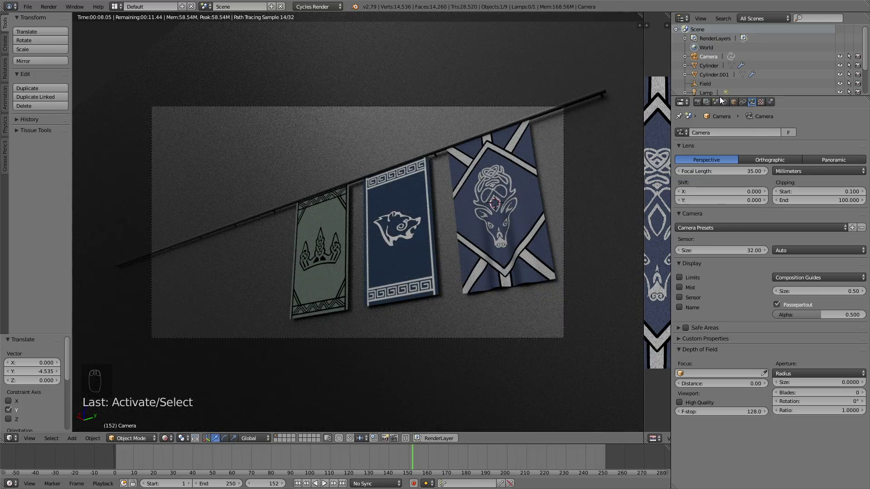
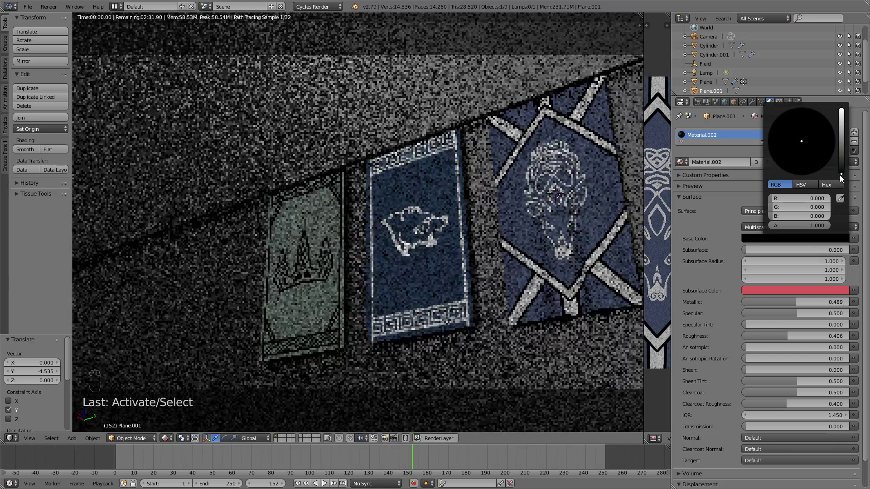
pyautogui.middleClick(482, 278)
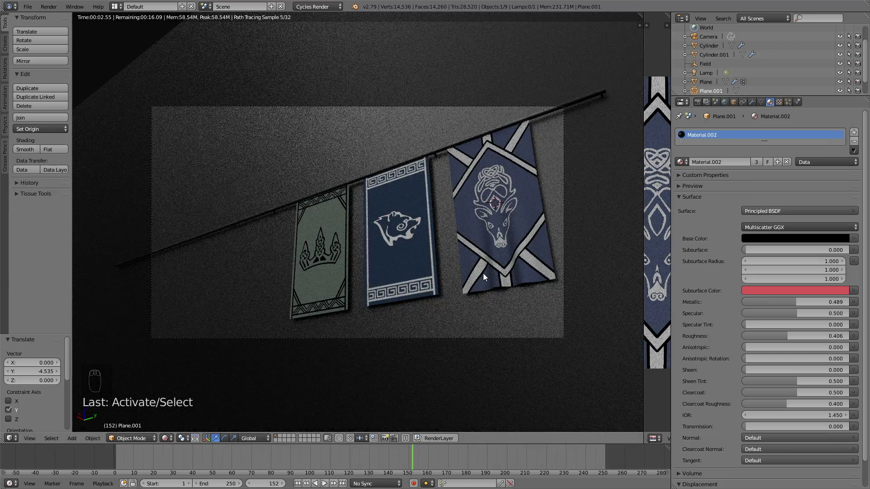
pyautogui.press('shift+z')
pyautogui.click(534, 251)
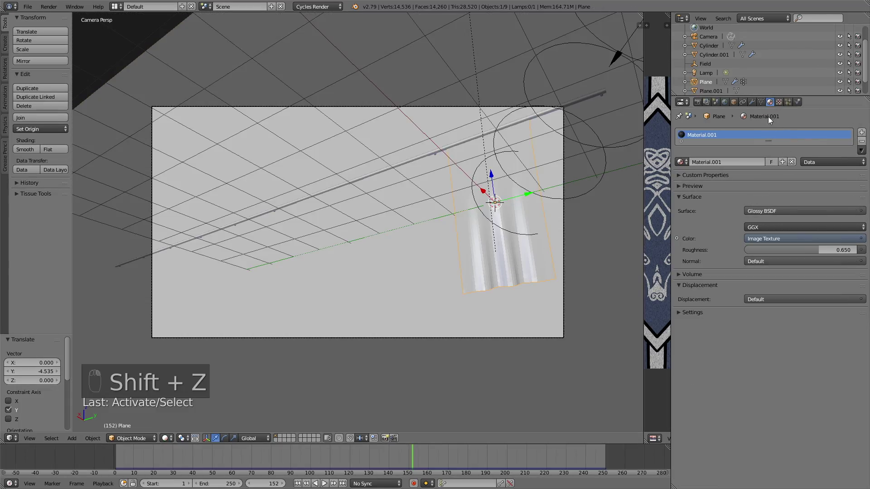
# Add Subdivision Surface and Solidify modifiers to the banner planes.
pyautogui.moveTo(757, 104); pyautogui.dragTo(704, 281)
pyautogui.rightClick(405, 242)
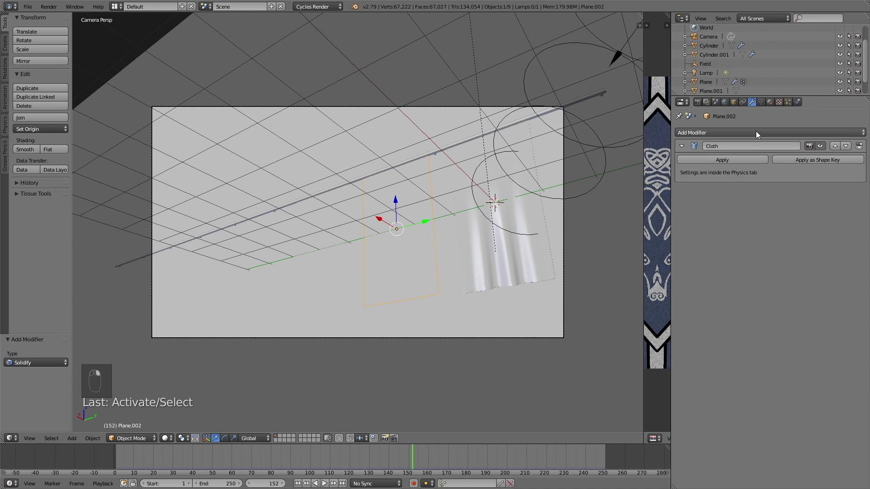
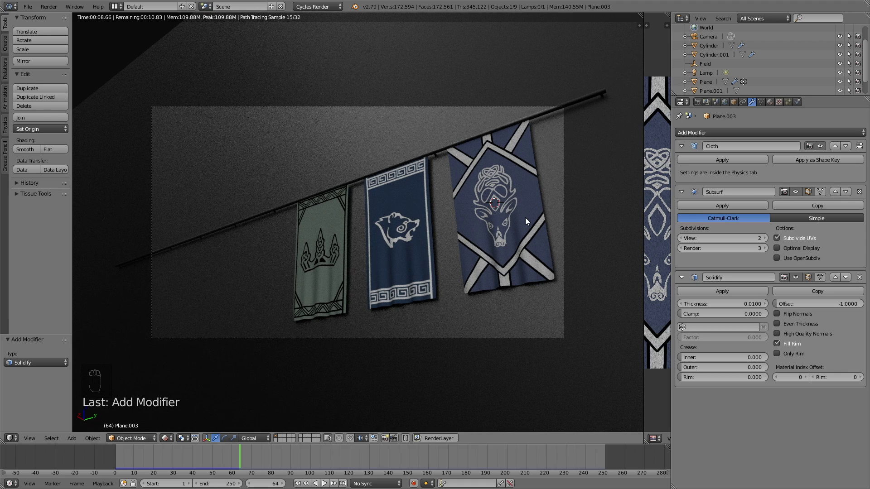
pyautogui.press('shift+z')
# Rotate the camera slightly to adjust the shot and preview it rendered.
pyautogui.click(566, 175)
pyautogui.press('shift+f')
pyautogui.press('r')
pyautogui.press('shift+f')
pyautogui.press('shift+z')
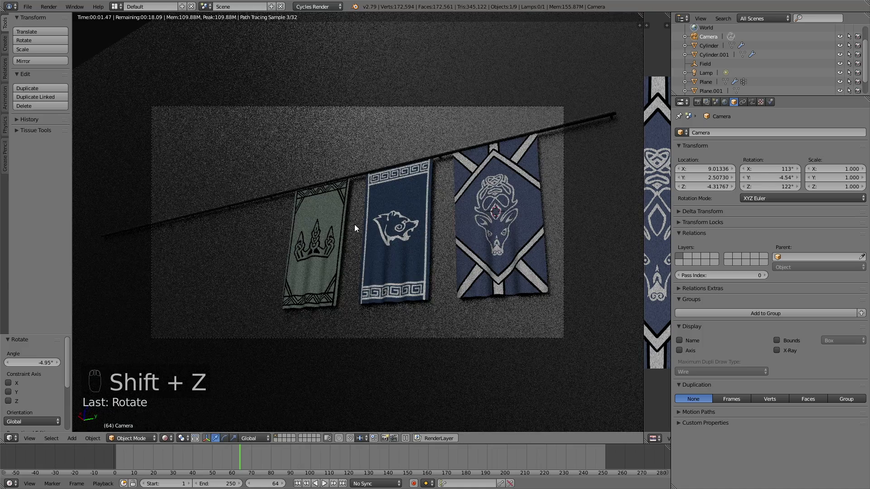
# Configure GPU Compute, 1920×1080 at 100%, frames 50–250, 'banner animation' PNG output and 250 render samples.
pyautogui.press('shift+z')
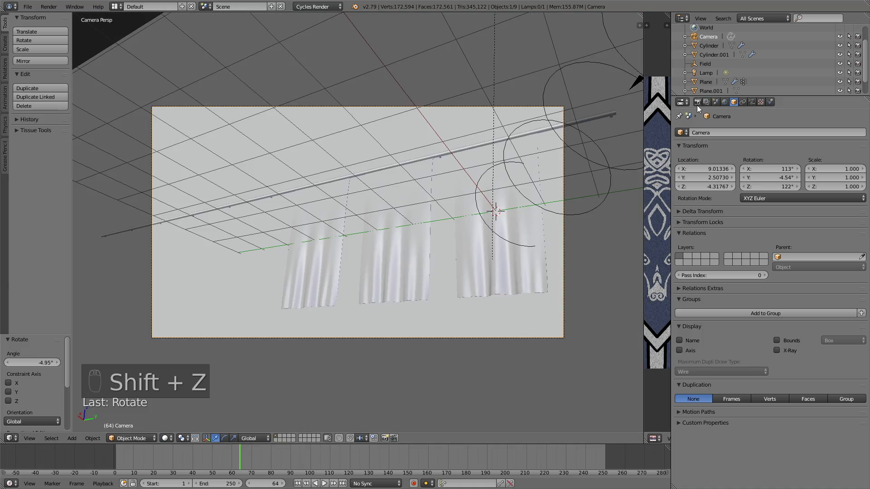
pyautogui.click(700, 108)
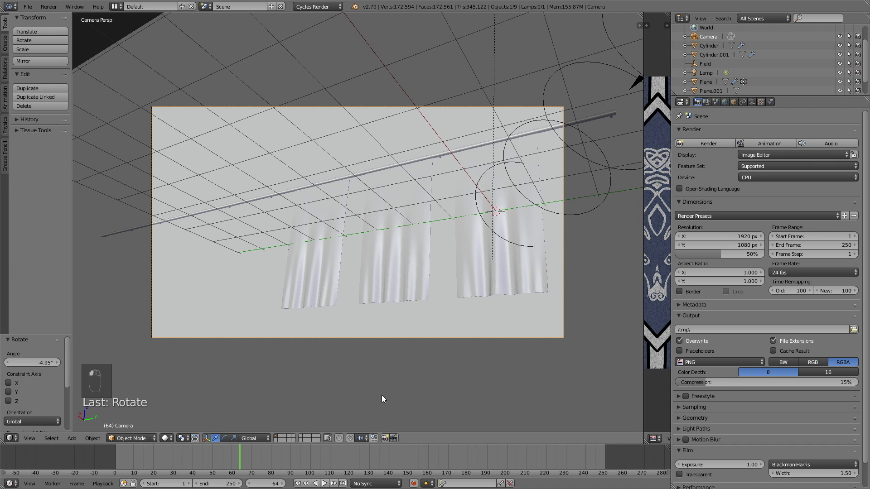
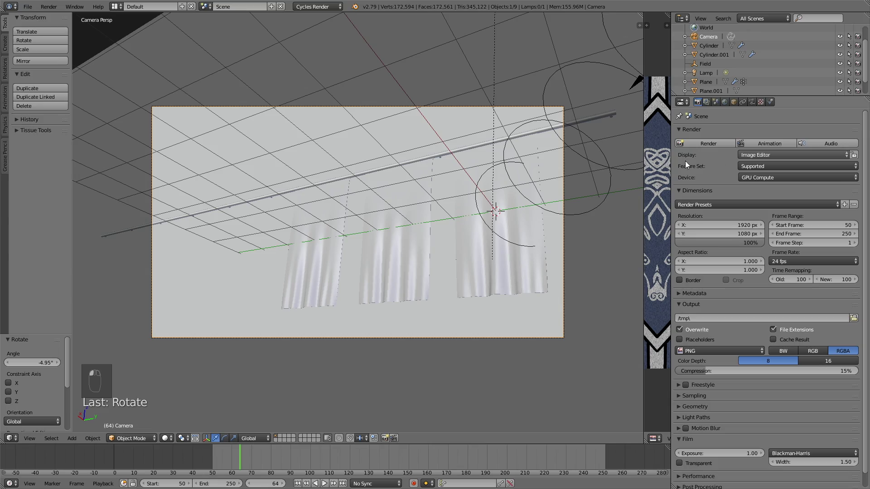
pyautogui.press('shift+z')
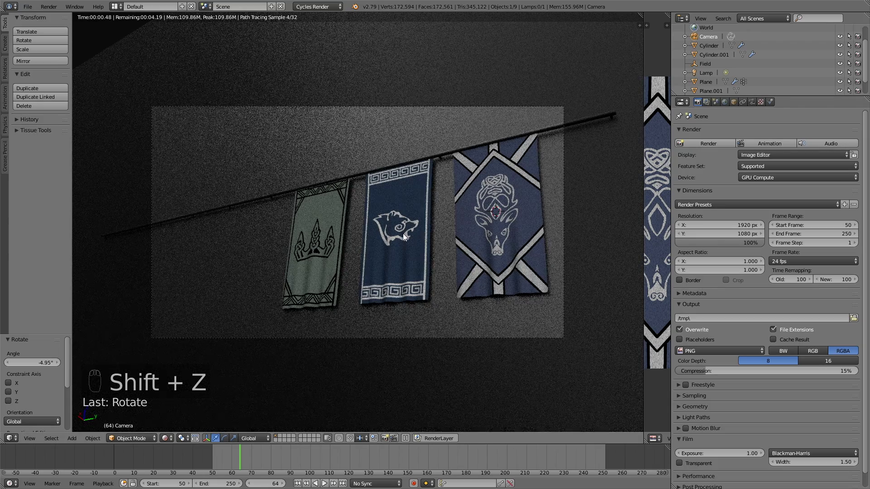
pyautogui.press('shift+z')
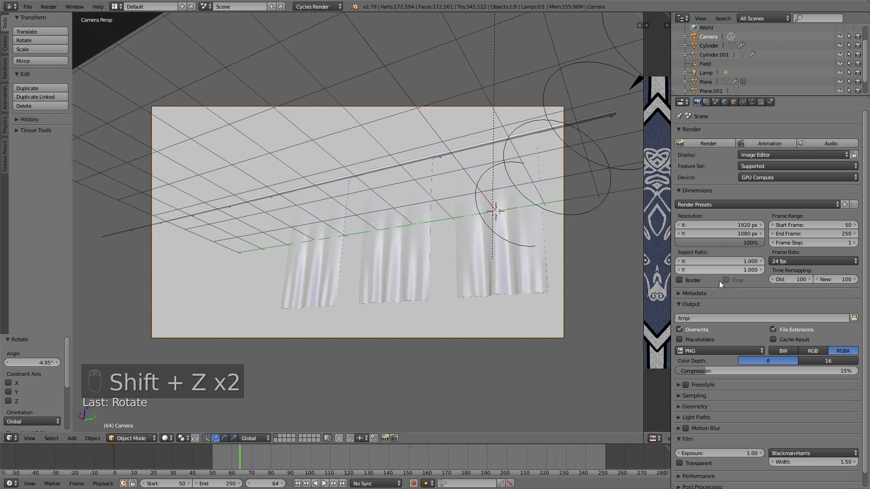
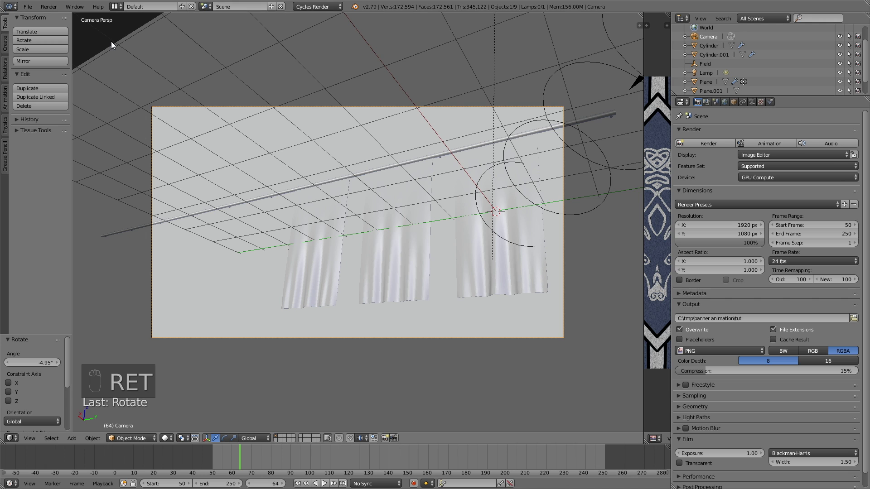
pyautogui.moveTo(708, 403); pyautogui.dragTo(801, 367)
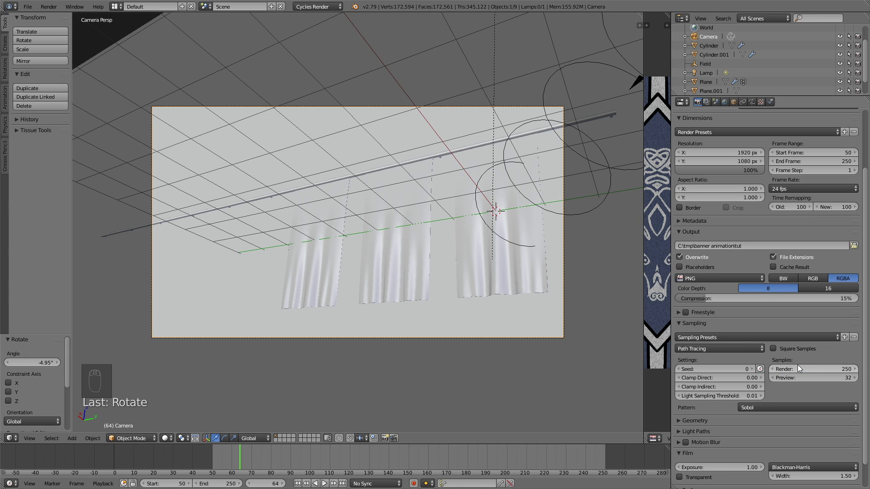